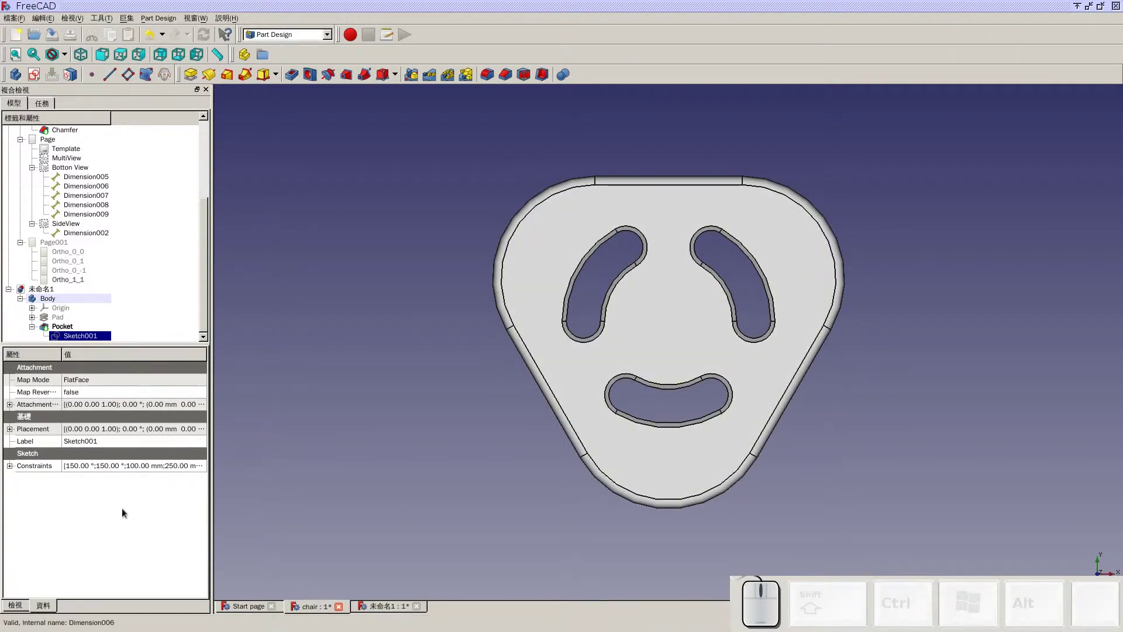
# - Return to the untitled slotted-plate document and select its Pocket feature in the tree
pyautogui.click(396, 603)
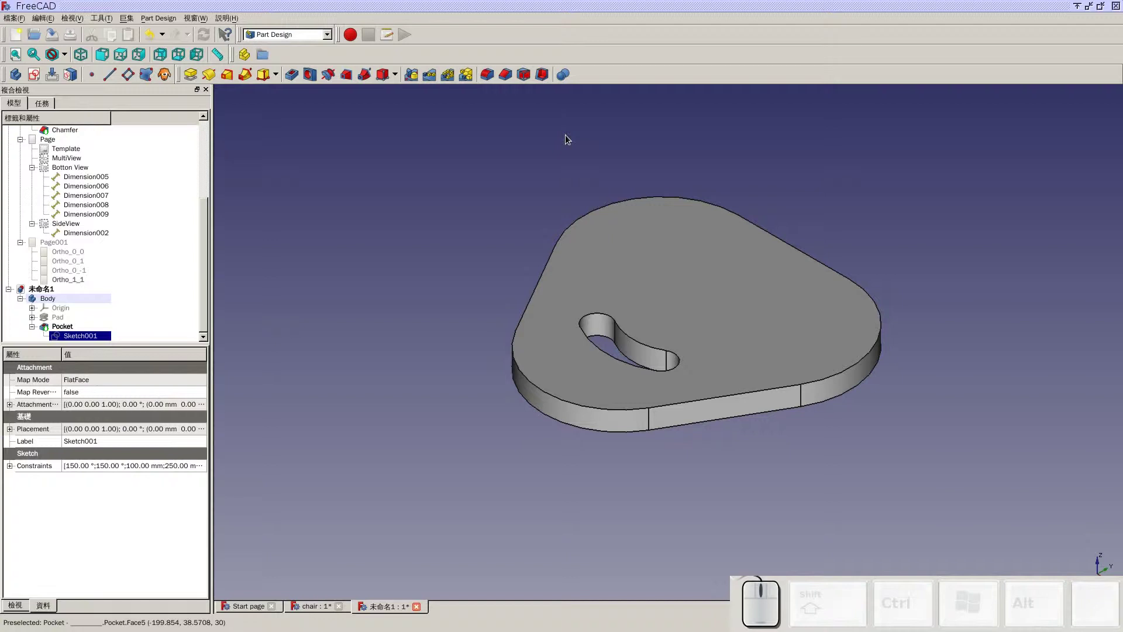
pyautogui.moveTo(207, 264); pyautogui.dragTo(122, 330)
pyautogui.click(70, 329)
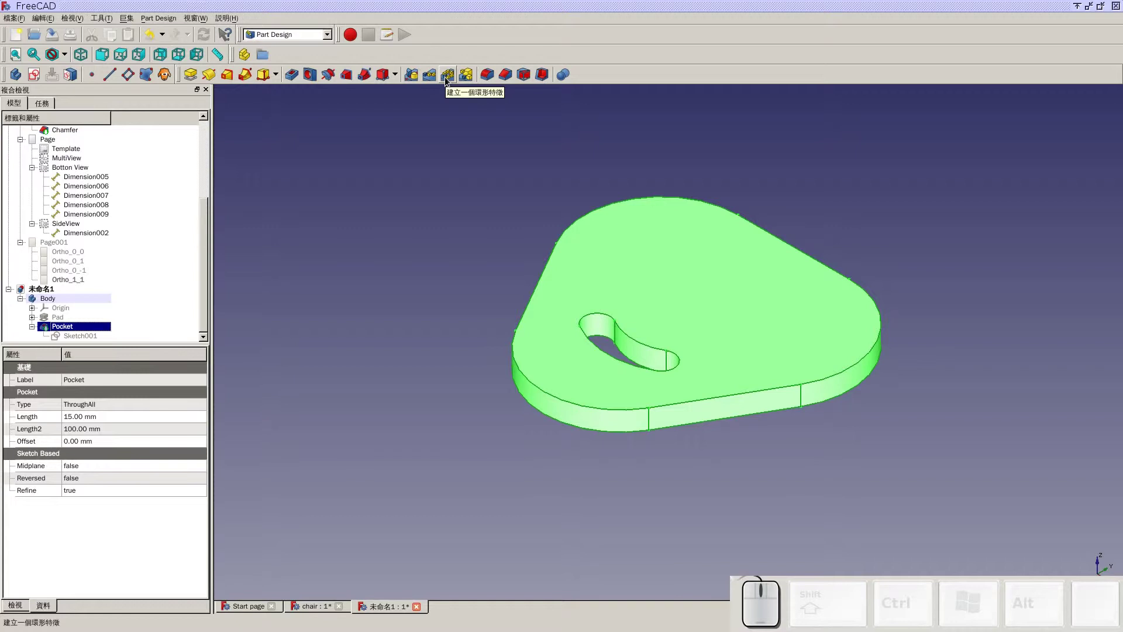
# - Polar-pattern the slot pocket with 3 occurrences and check the result from the top view
pyautogui.click(449, 79)
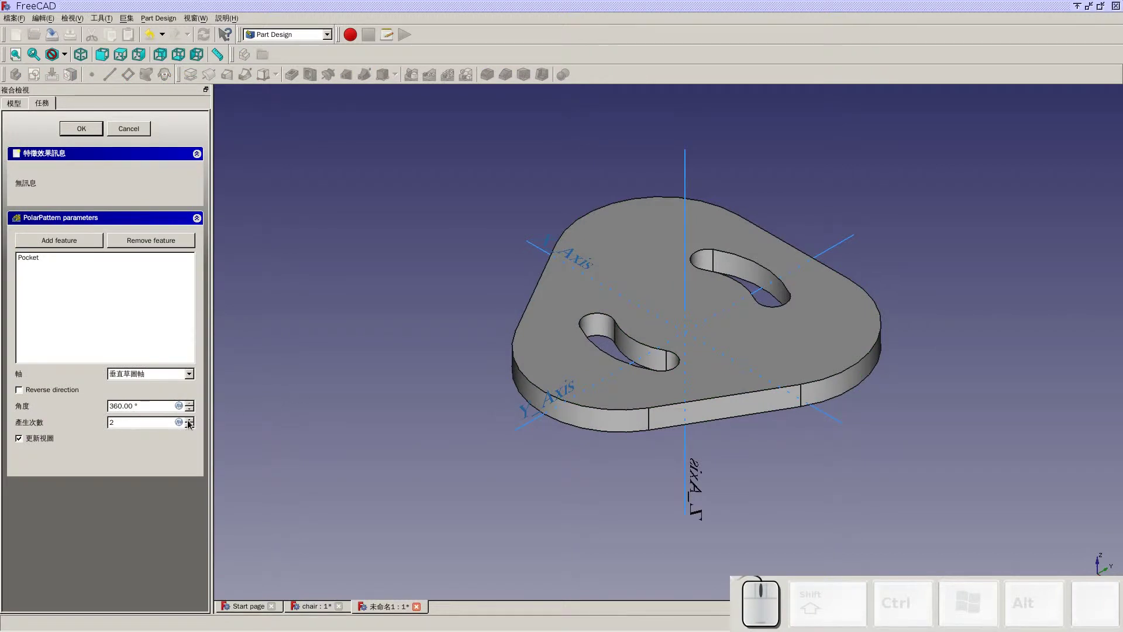
pyautogui.click(192, 422)
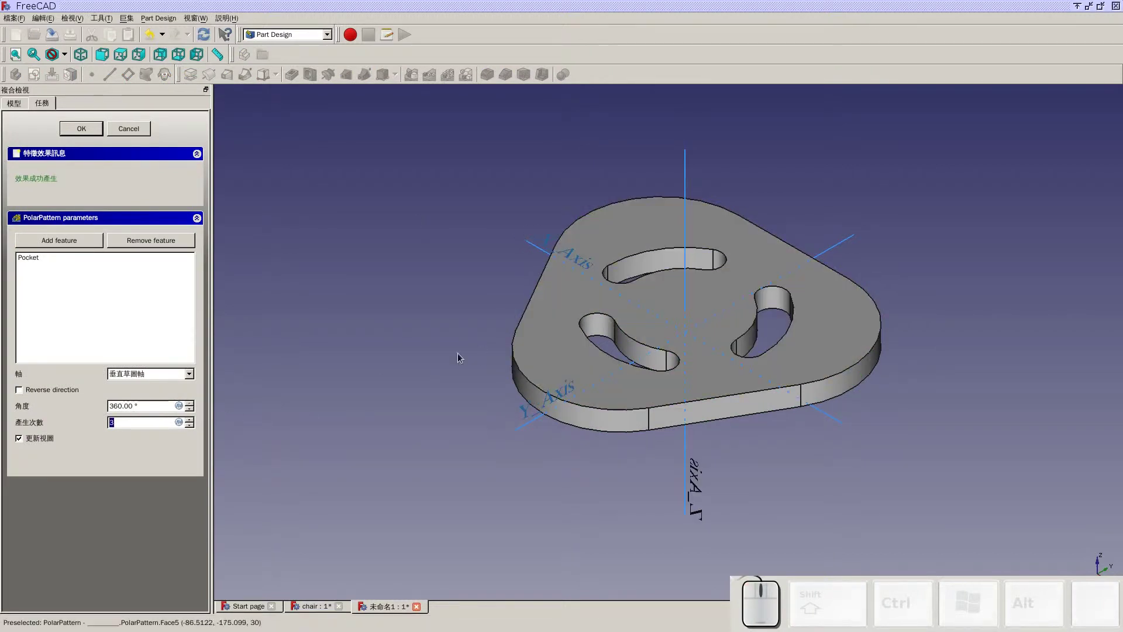
pyautogui.click(80, 126)
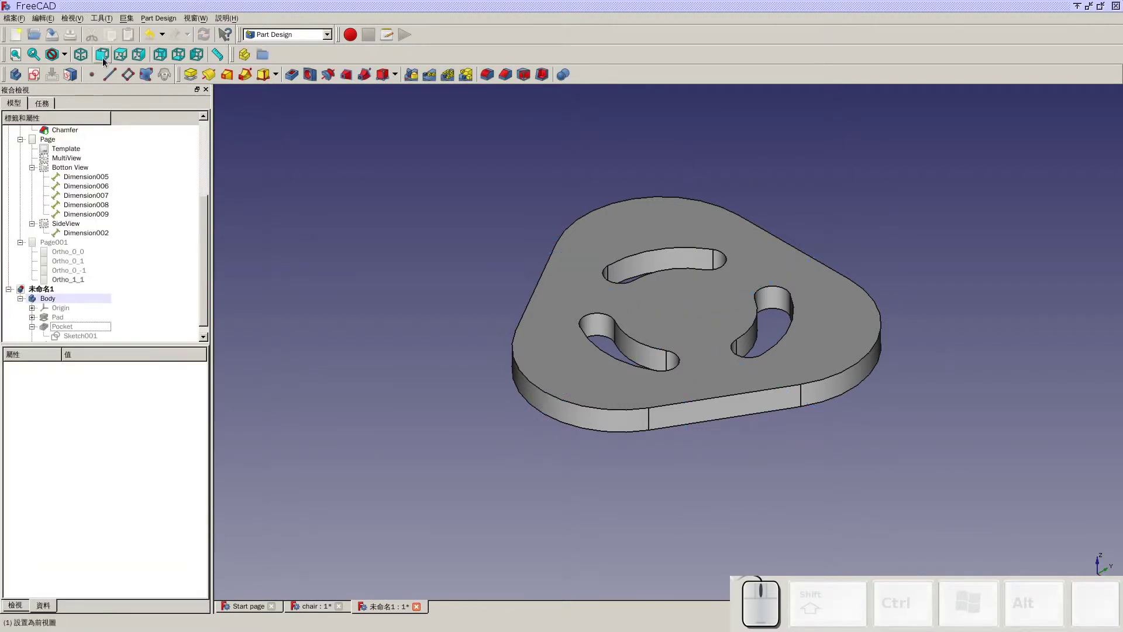
pyautogui.click(127, 60)
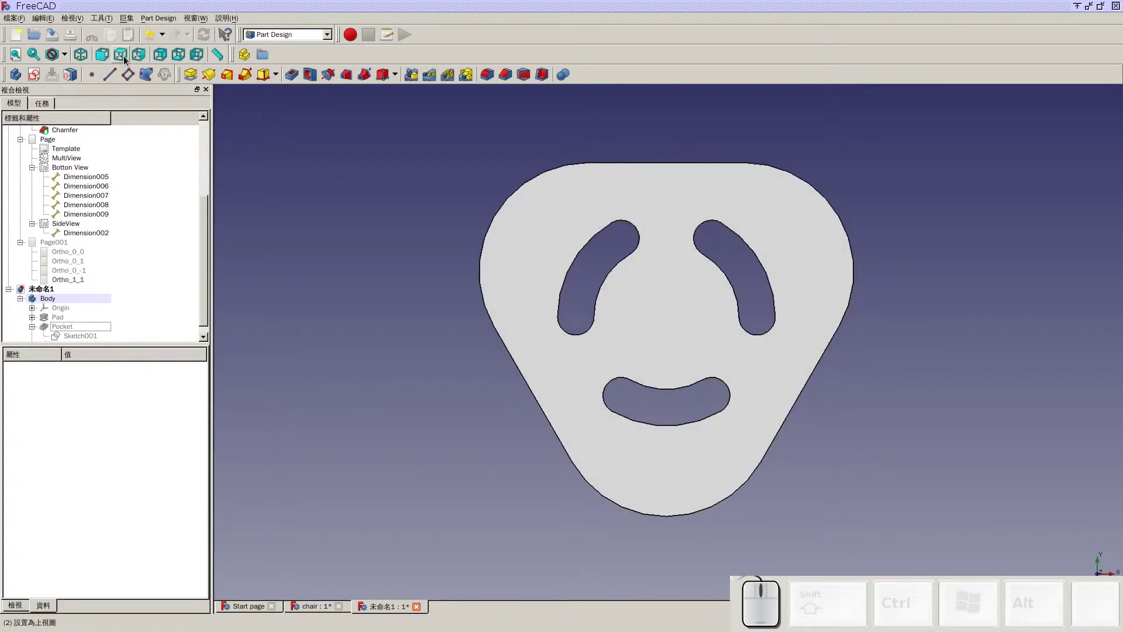
pyautogui.click(84, 60)
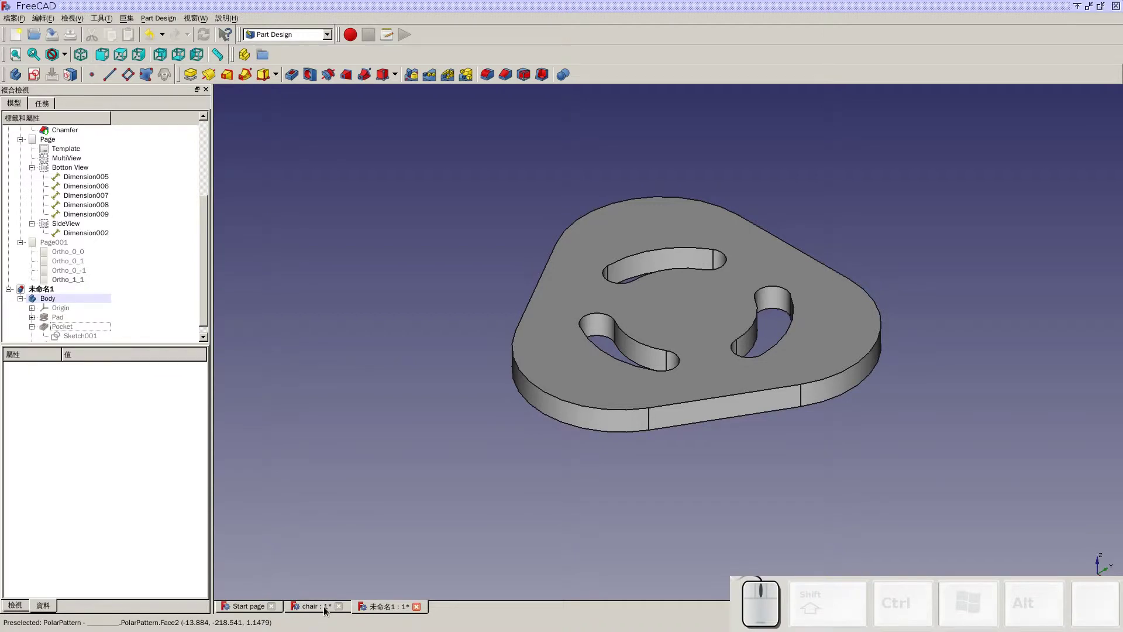
# - Compare briefly with the chair document, then return to the plate and zoom in
pyautogui.click(327, 610)
pyautogui.middleClick(890, 492)
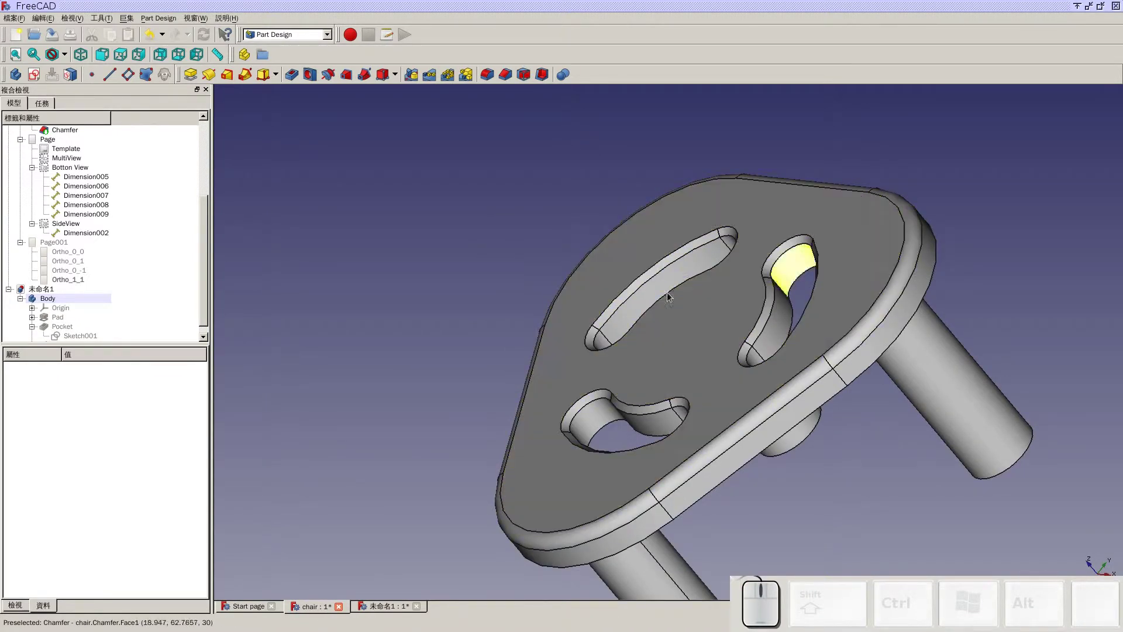
pyautogui.click(387, 606)
pyautogui.scroll(3)
pyautogui.scroll(-3)
# - Multi-select the top inner edge of each of the three curved slots
pyautogui.click(534, 364)
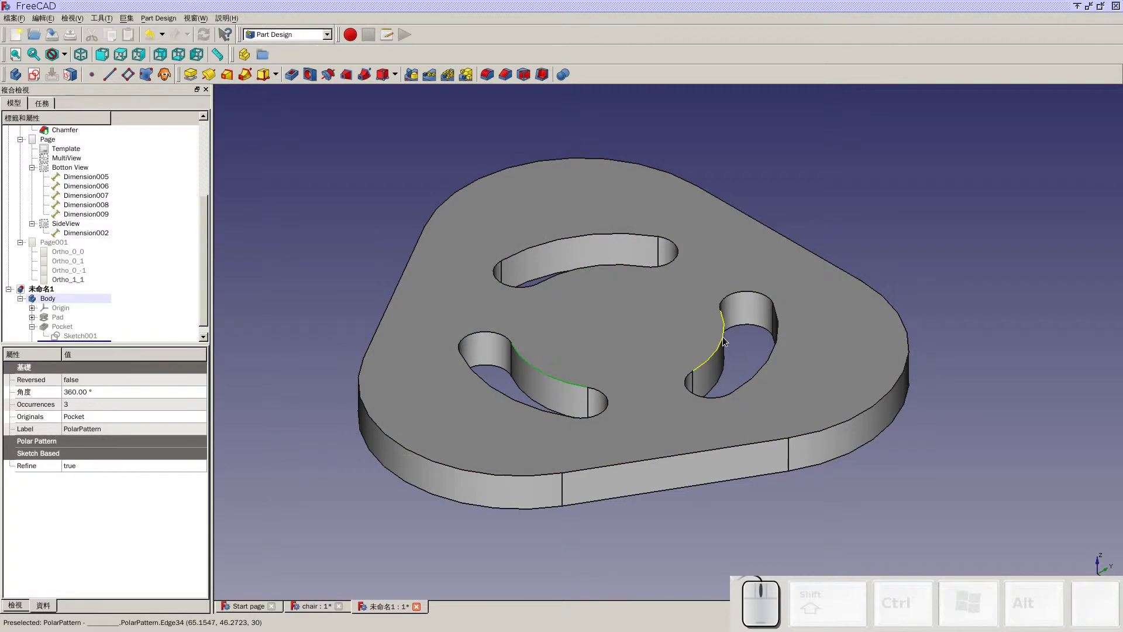
pyautogui.click(727, 339)
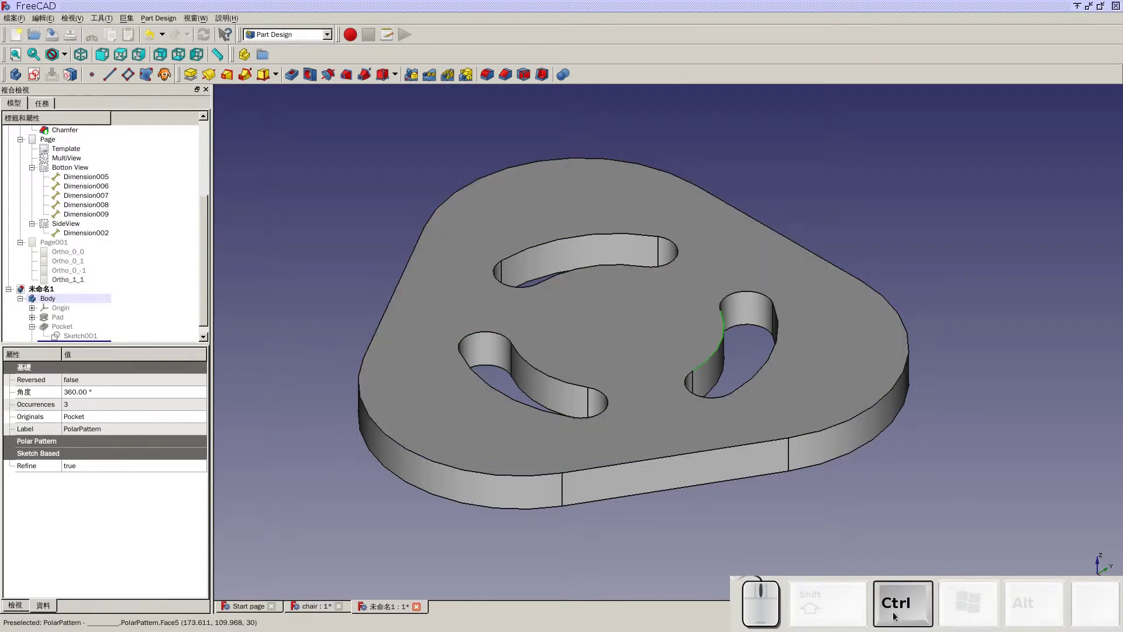
pyautogui.click(531, 365)
pyautogui.click(575, 266)
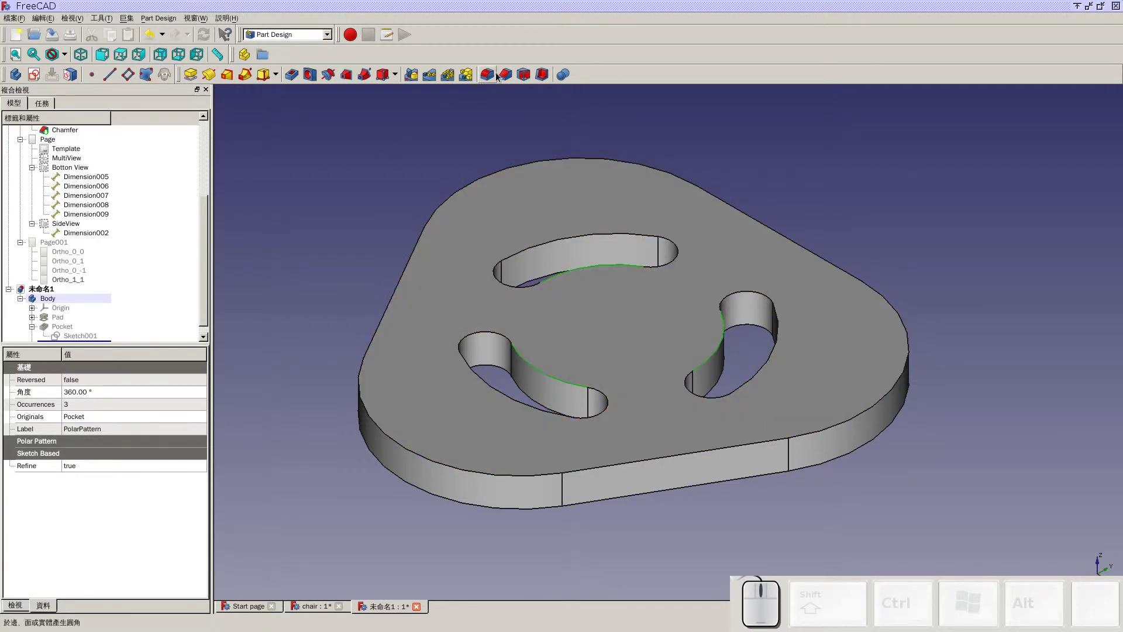
# - Chamfer the selected slot edges with the default parameters
pyautogui.click(509, 77)
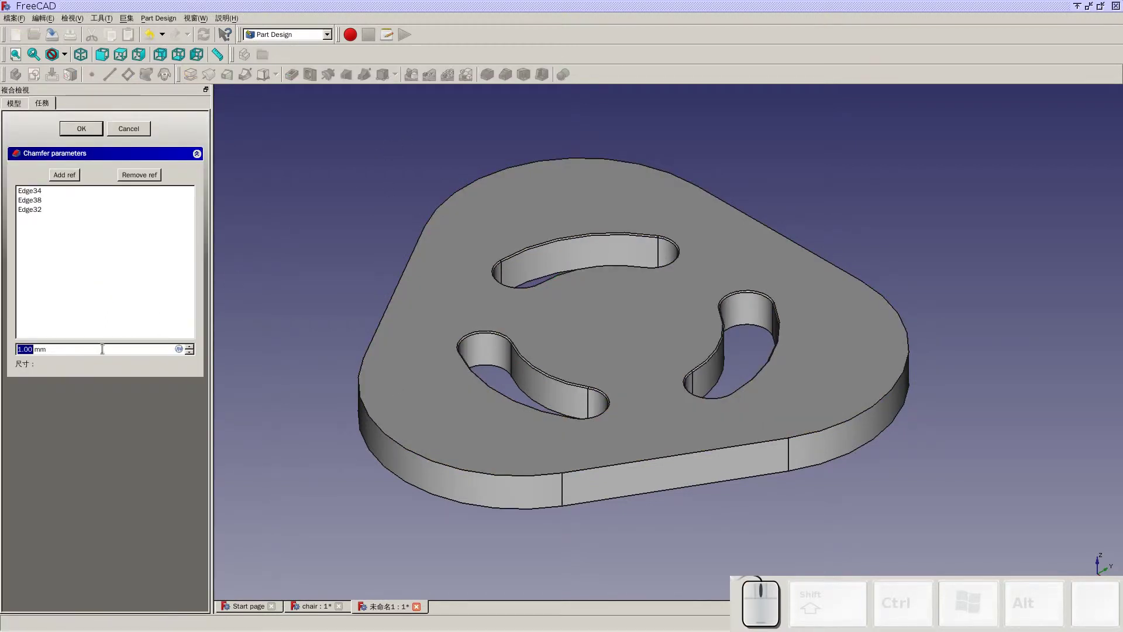
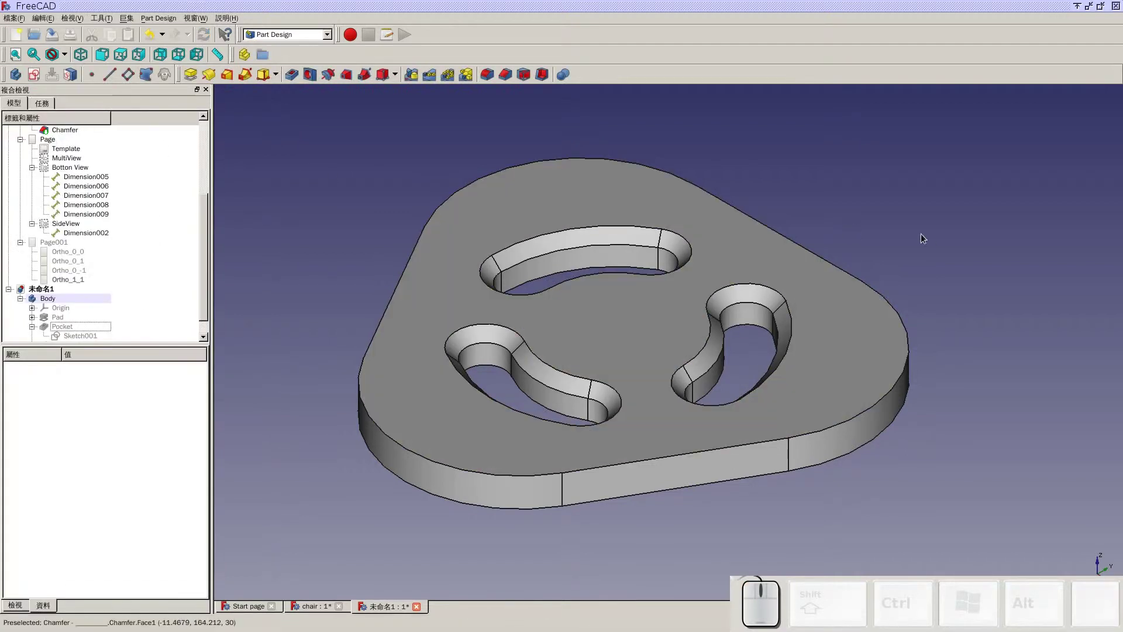
pyautogui.moveTo(932, 242); pyautogui.dragTo(874, 237)
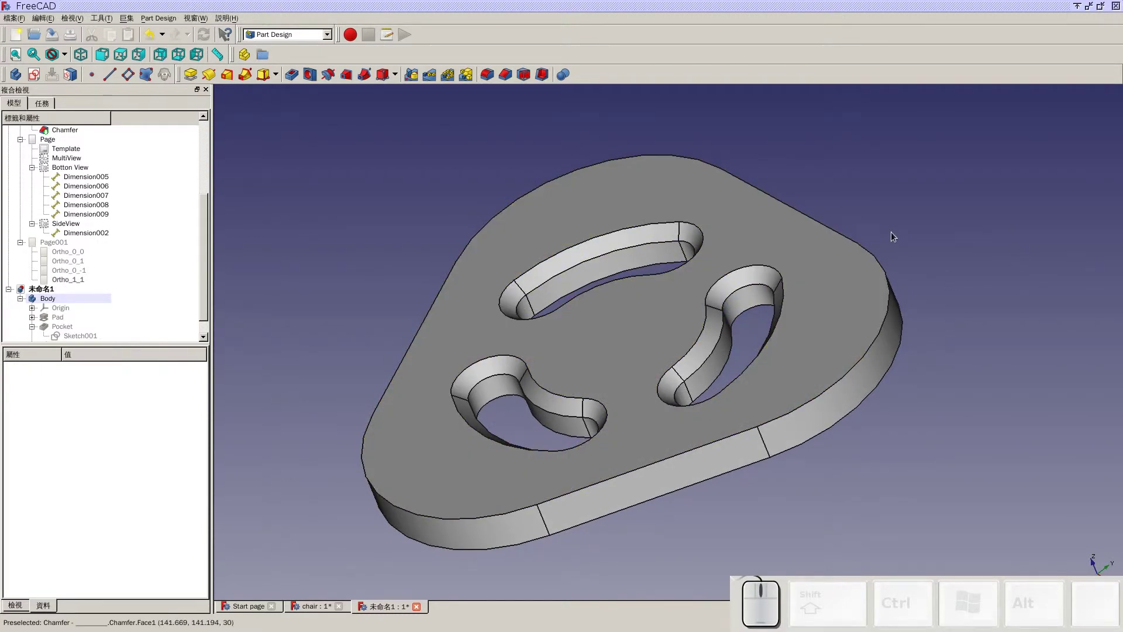
# - Round the plate's top outer edge with a 10 mm fillet
pyautogui.click(870, 248)
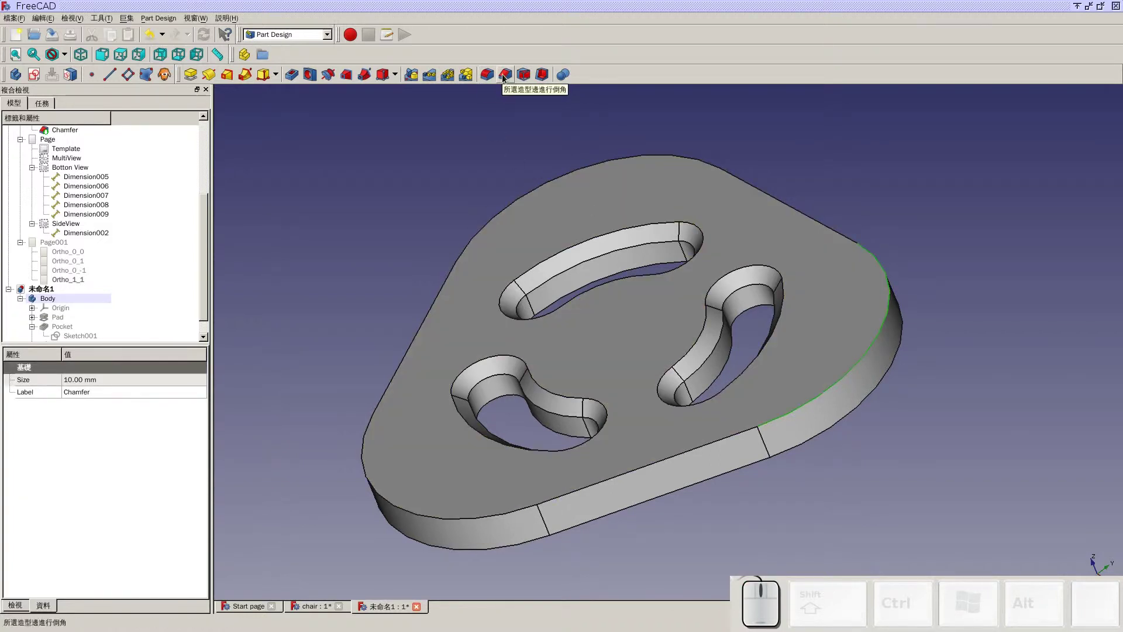
pyautogui.click(497, 77)
pyautogui.press('1')
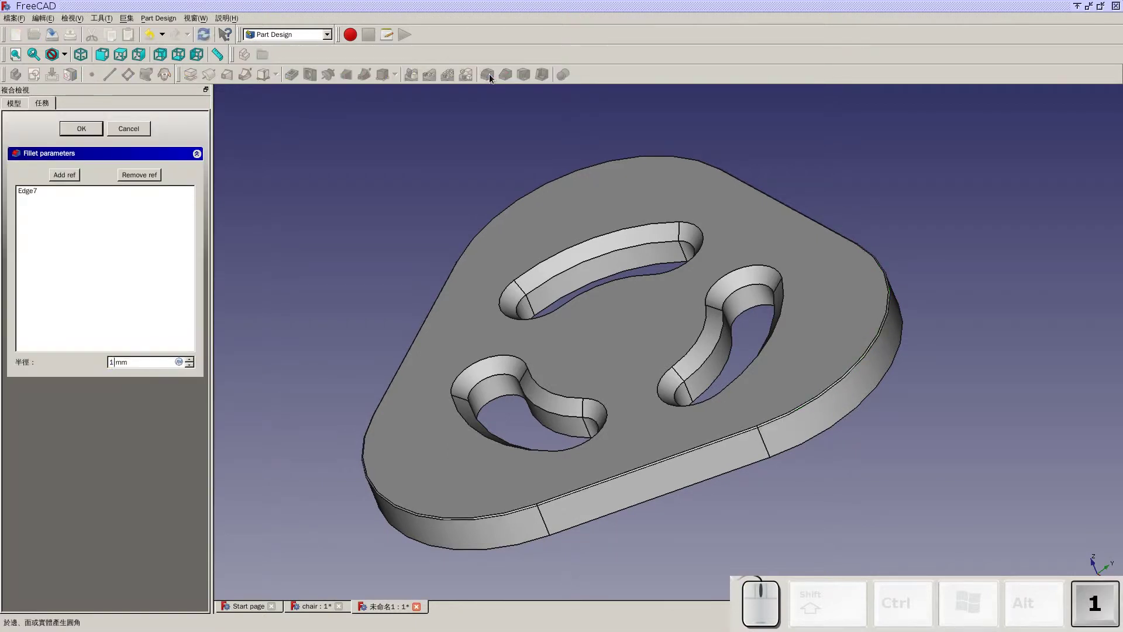
pyautogui.press('0')
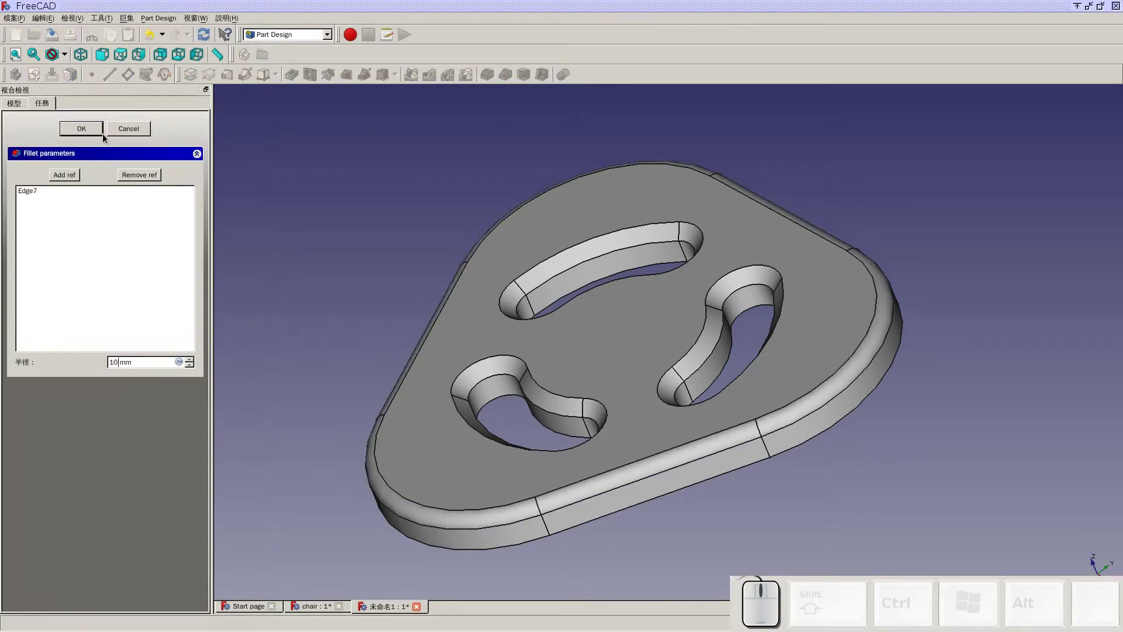
pyautogui.click(100, 131)
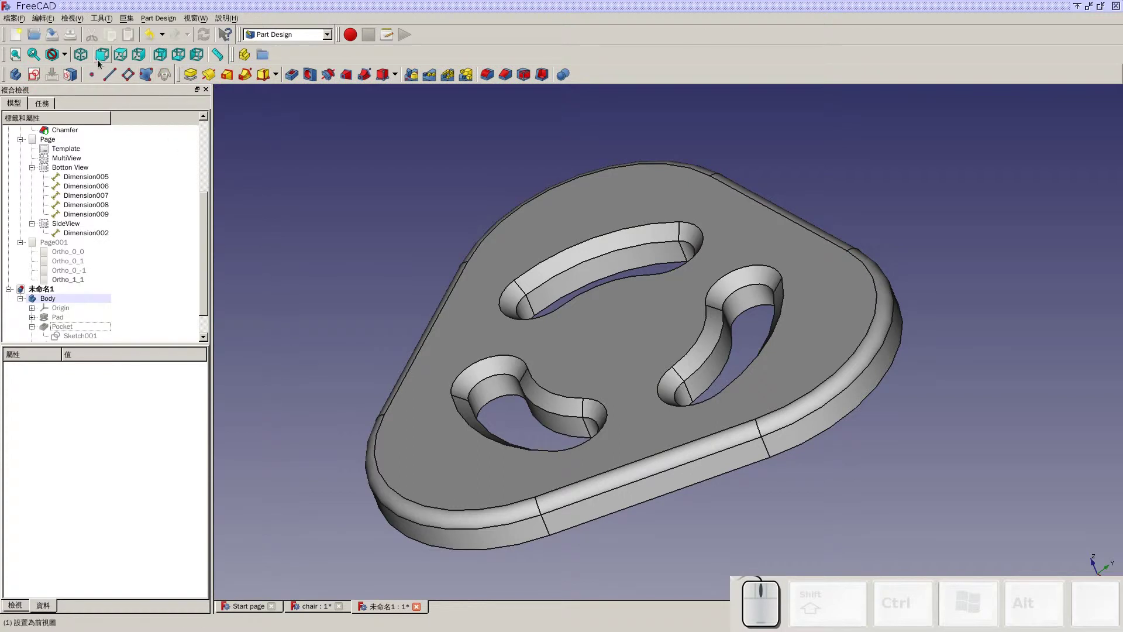
pyautogui.click(89, 59)
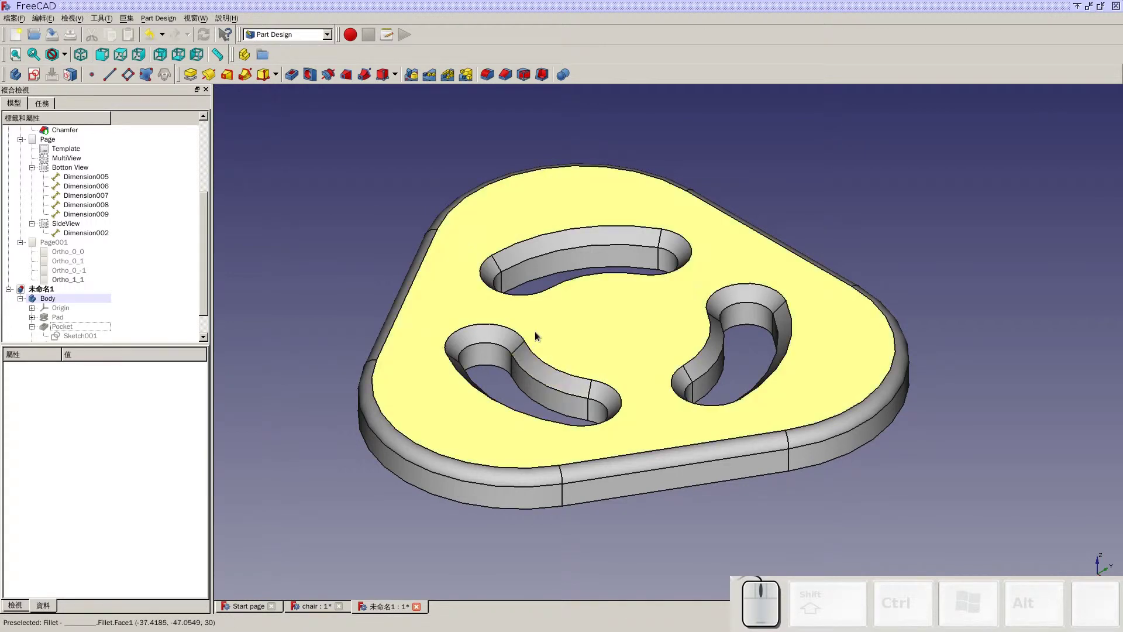
# - Inspect the chair's leg sketch and its 180 mm leg pad without changing them
pyautogui.moveTo(558, 516); pyautogui.dragTo(557, 208)
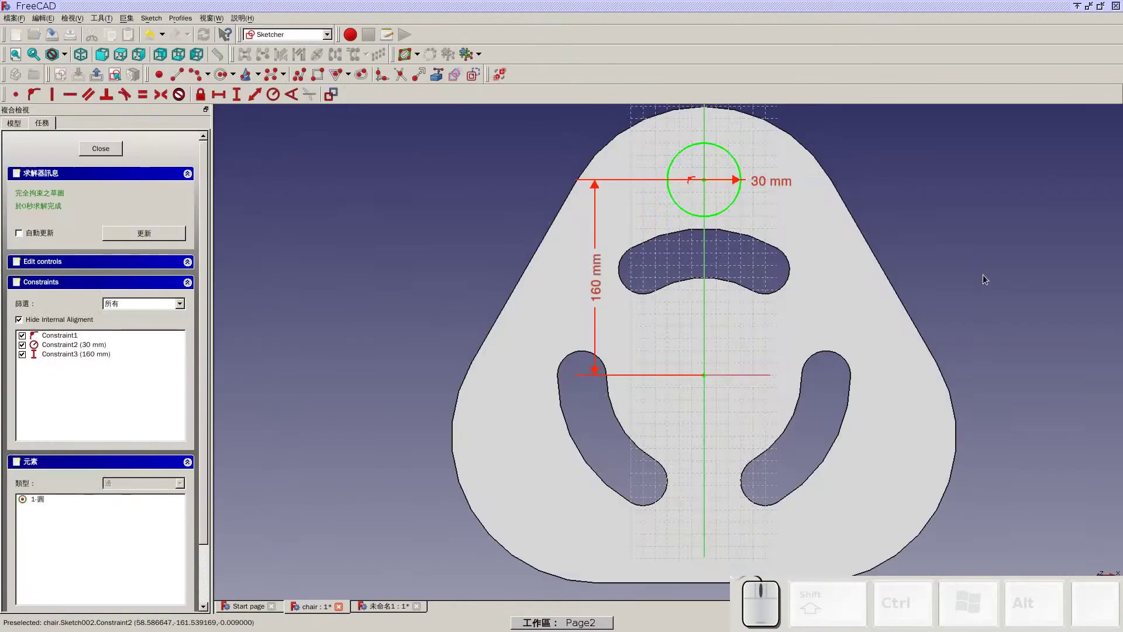
pyautogui.moveTo(894, 156); pyautogui.dragTo(797, 204)
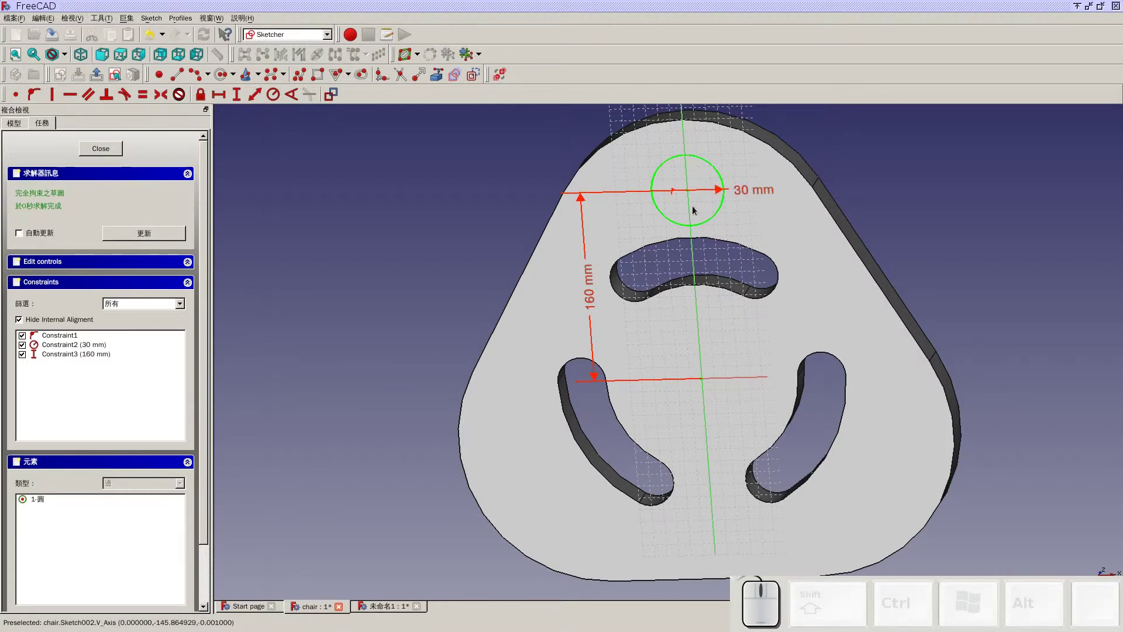
pyautogui.click(96, 150)
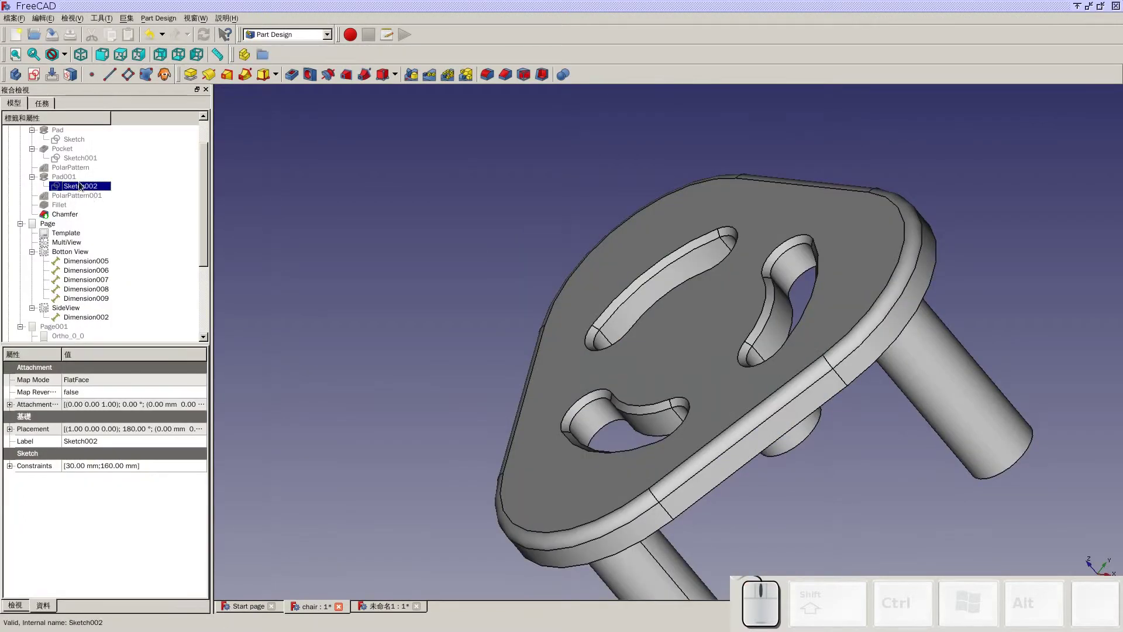
pyautogui.click(71, 175)
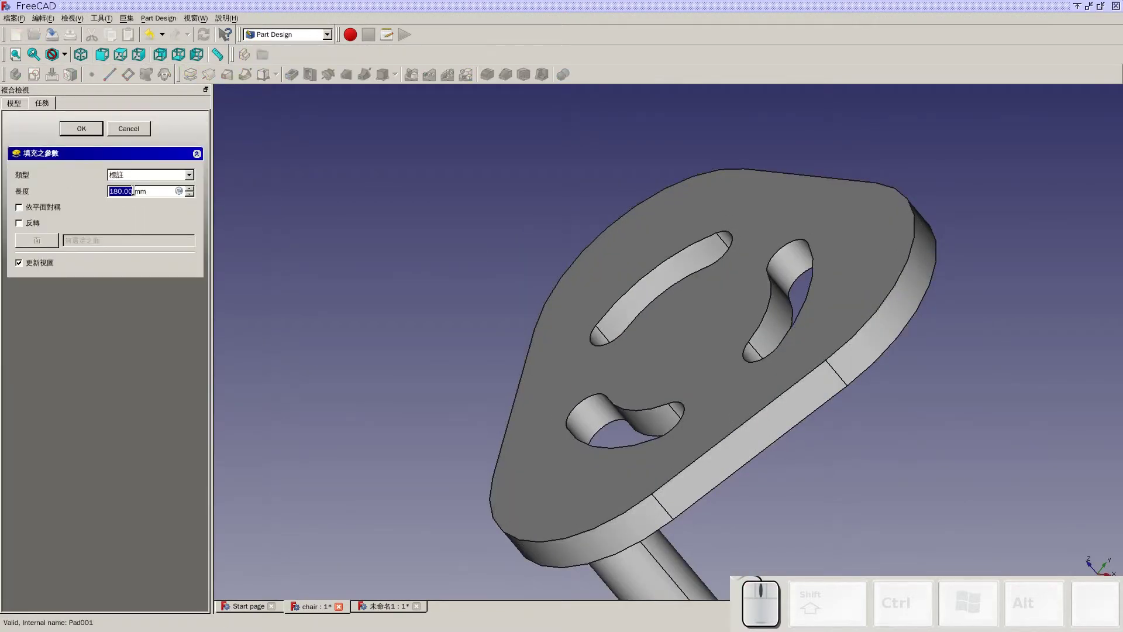
pyautogui.click(148, 131)
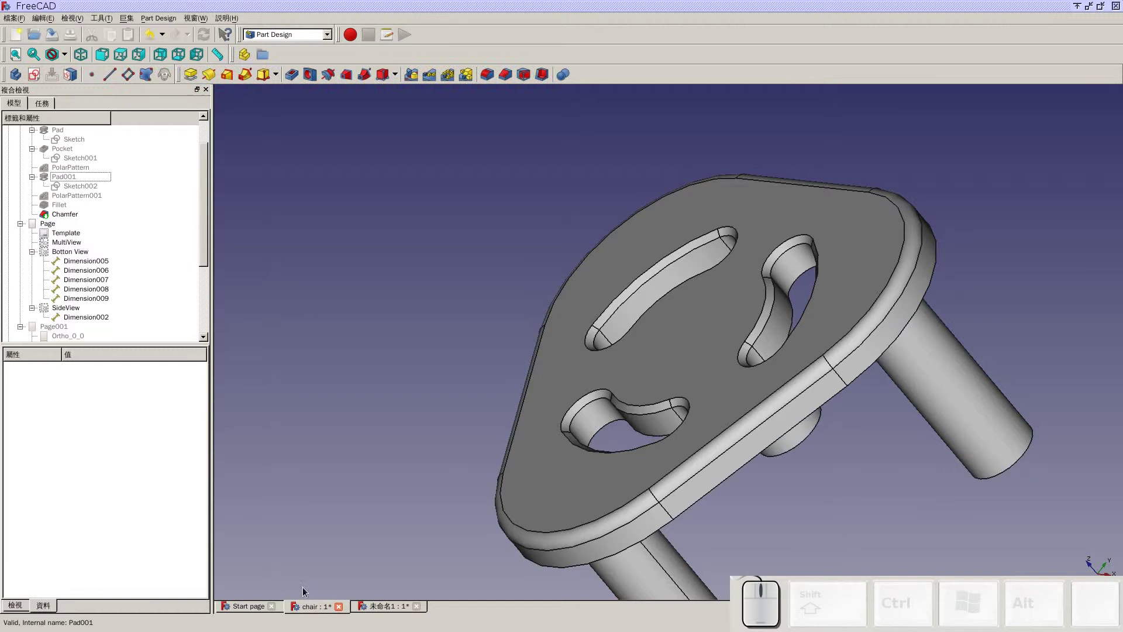
# - Start a new sketch on the flat underside of the slotted seat
pyautogui.click(378, 609)
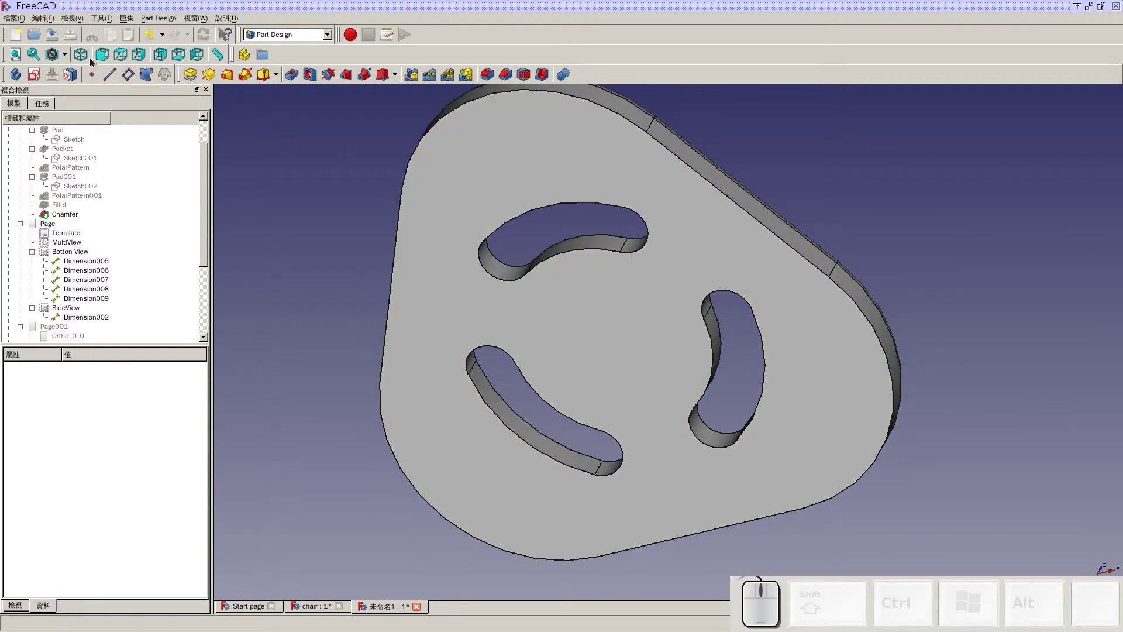
pyautogui.click(80, 63)
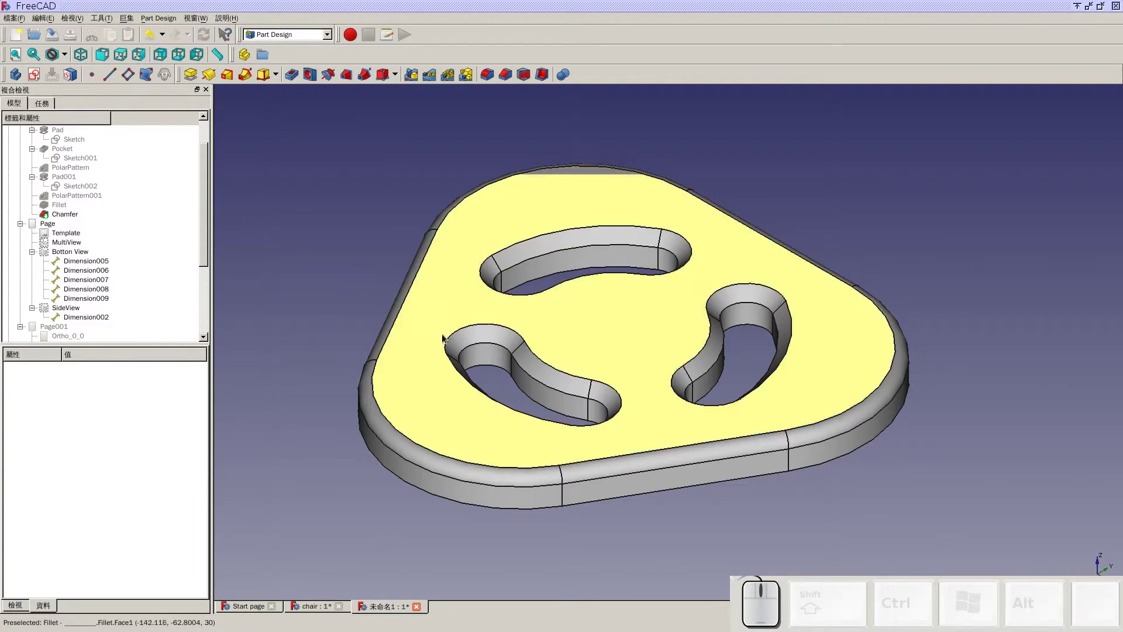
pyautogui.middleClick(579, 538)
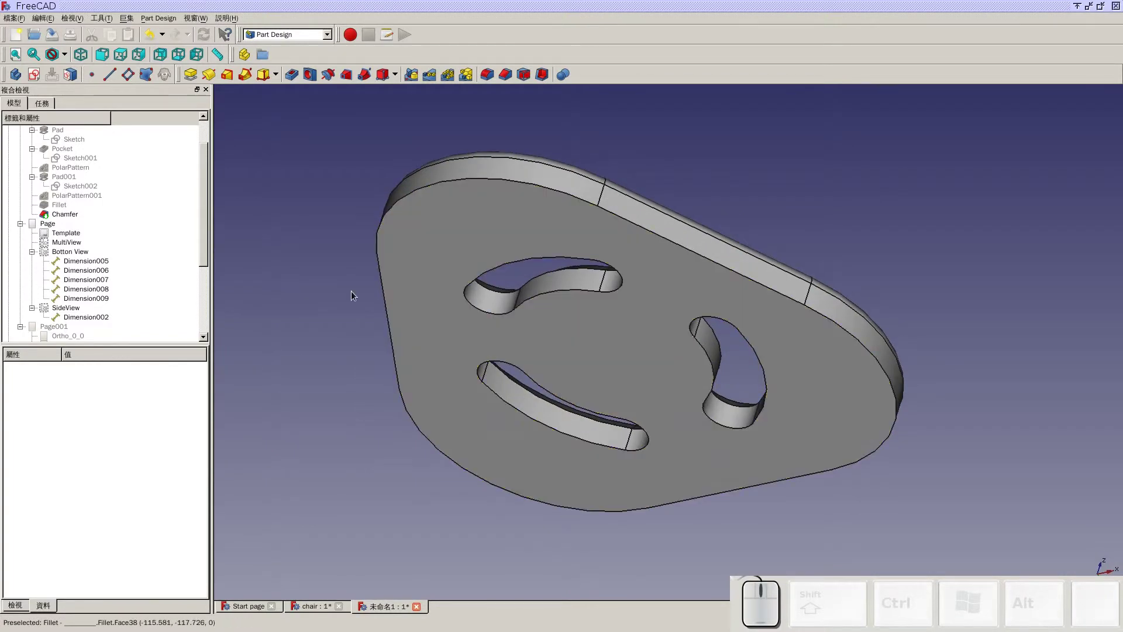
pyautogui.click(428, 238)
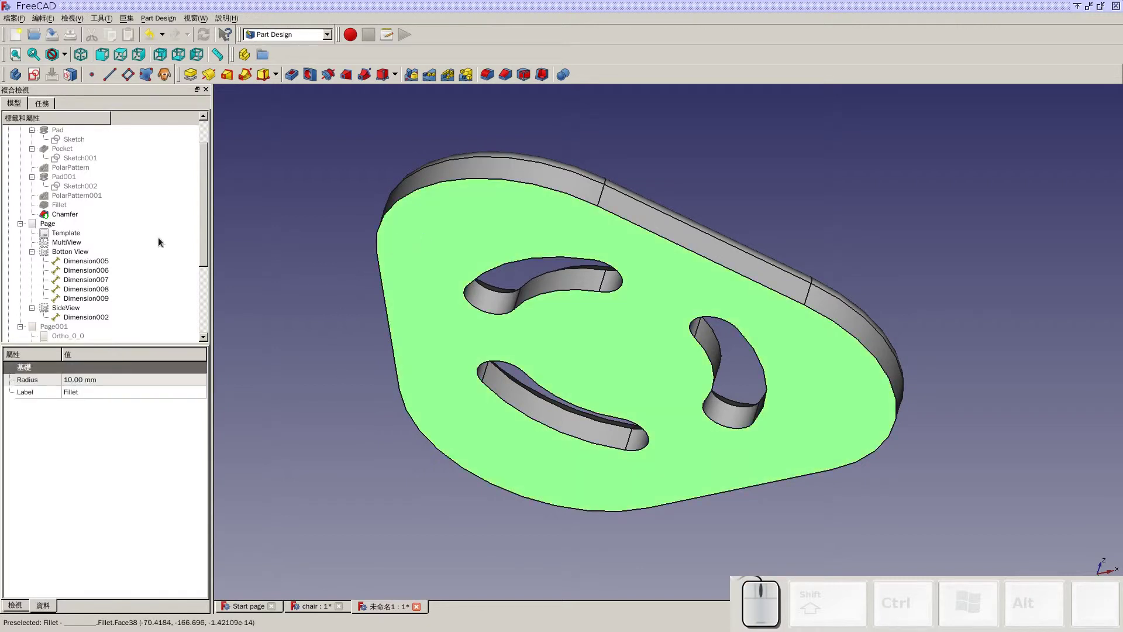
pyautogui.click(40, 80)
pyautogui.middleClick(745, 183)
# - Draw a 30 mm radius circle and fix its centre on the vertical axis
pyautogui.scroll(3)
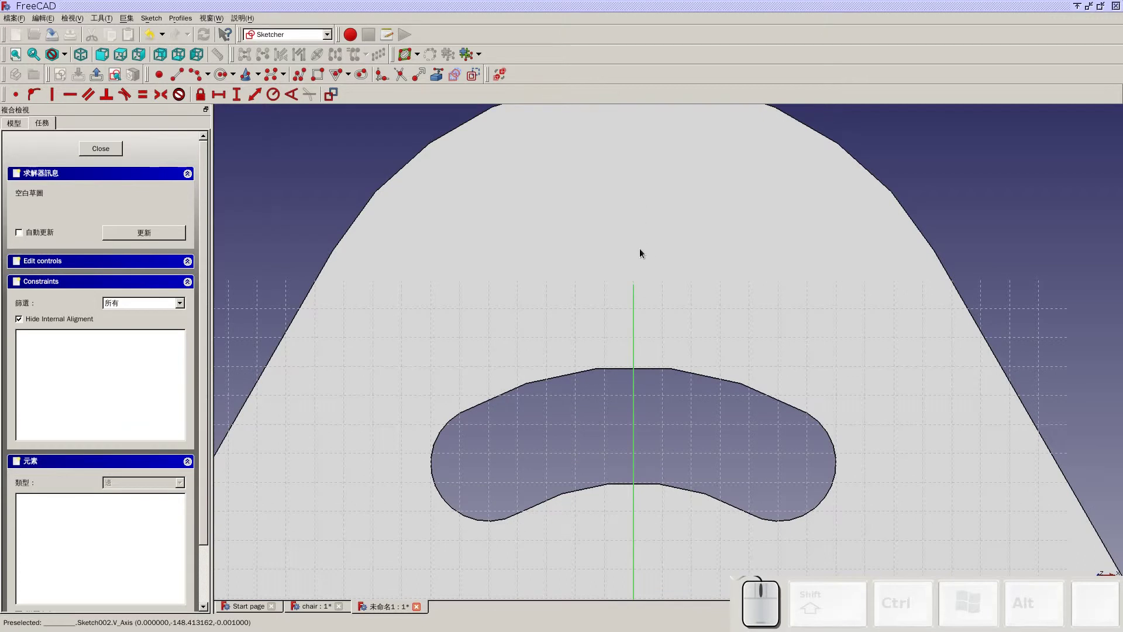
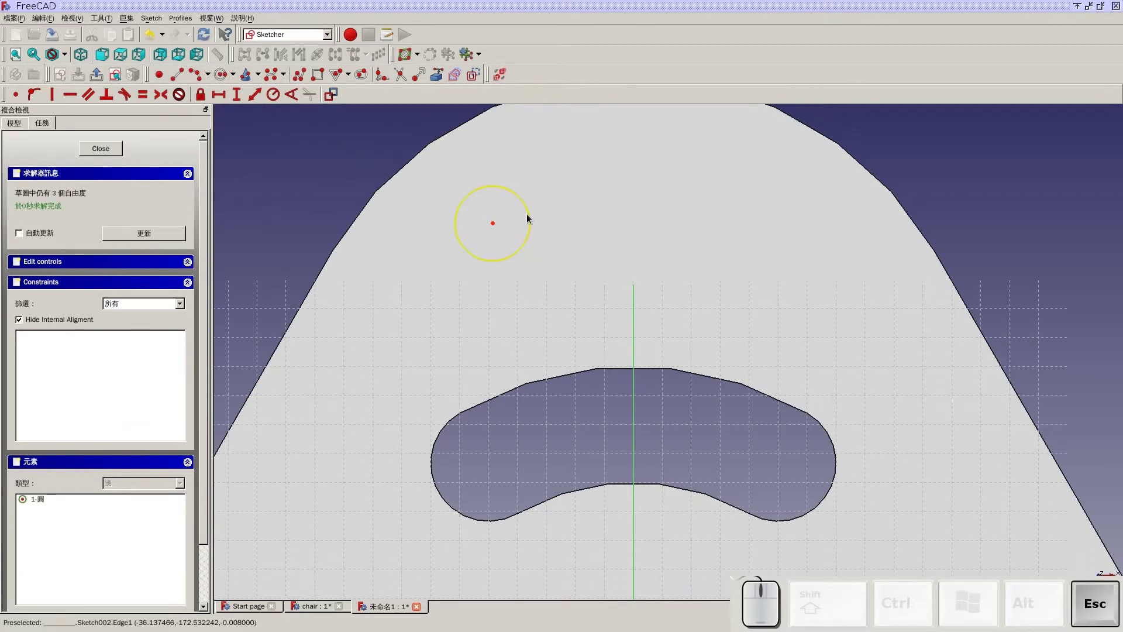
pyautogui.click(531, 216)
pyautogui.press('shift+r')
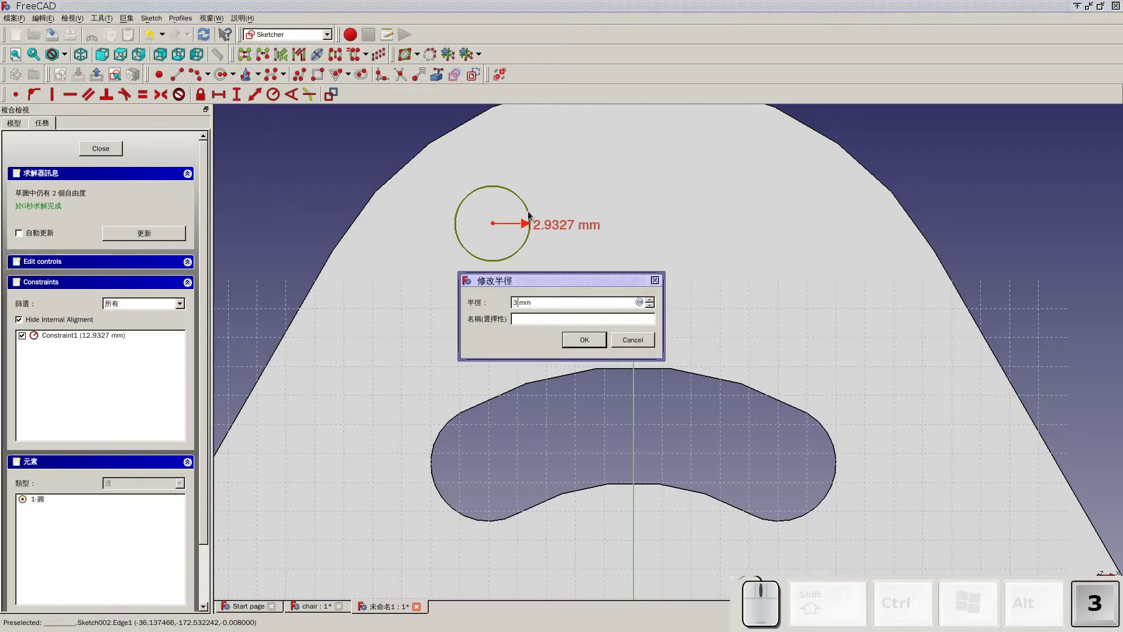
pyautogui.press('0')
pyautogui.press('Return')
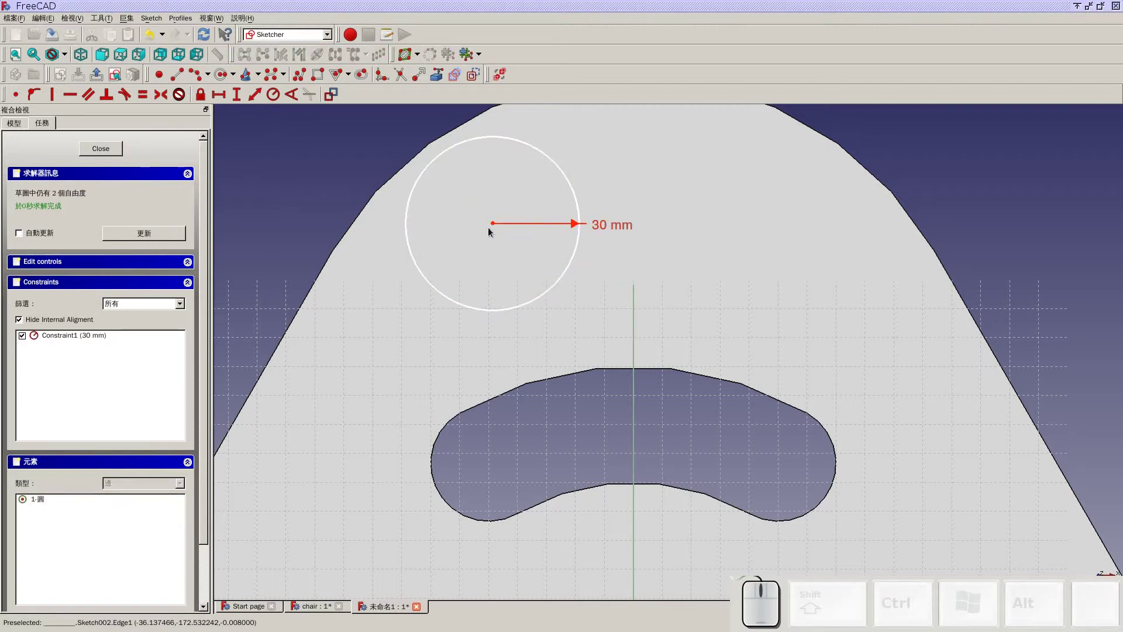
pyautogui.click(494, 225)
pyautogui.click(637, 301)
pyautogui.press('shift+o')
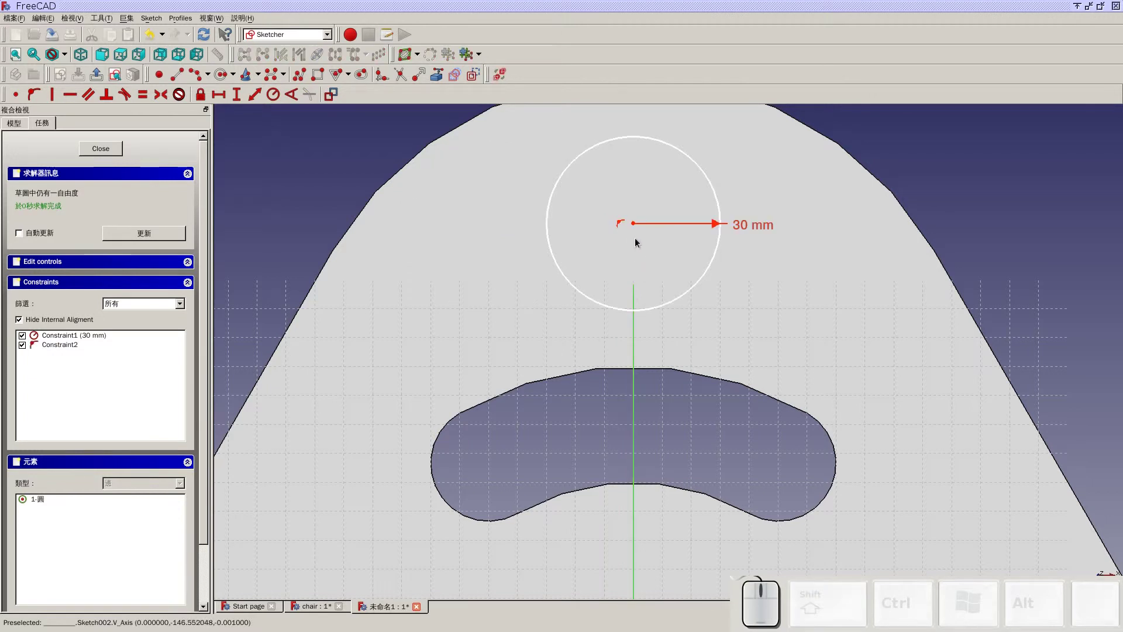
# - Constrain the circle centre 160 mm vertically from the origin, fully constraining the sketch
pyautogui.click(635, 223)
pyautogui.click(639, 226)
pyautogui.scroll(-3)
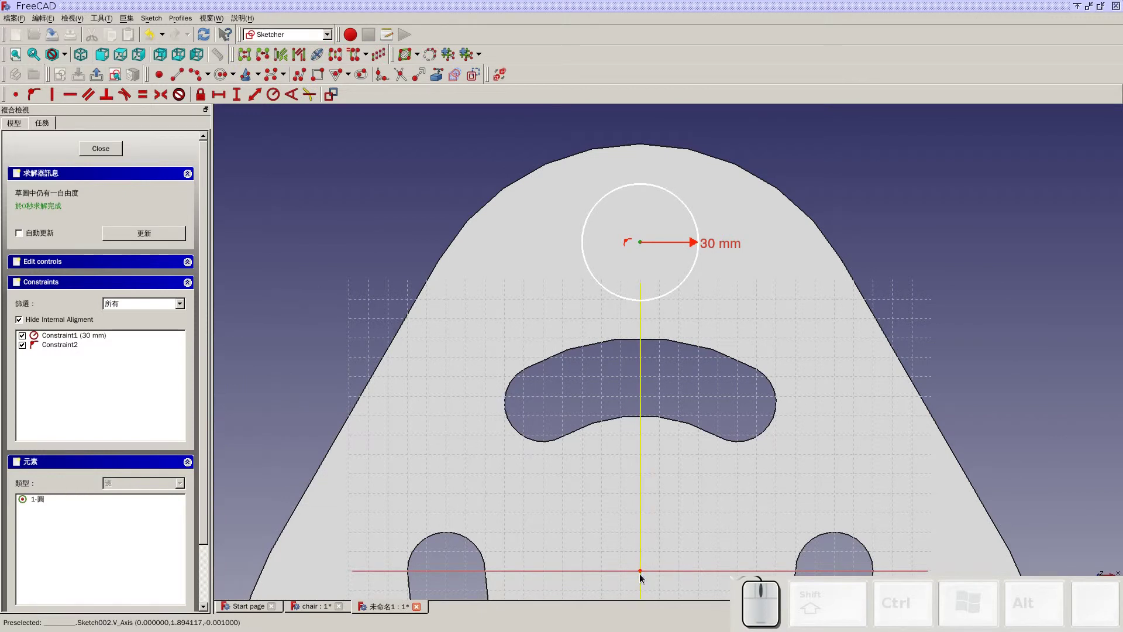
pyautogui.click(645, 572)
pyautogui.press('shift+v')
pyautogui.press('1')
pyautogui.press('0')
pyautogui.click(605, 353)
pyautogui.click(601, 347)
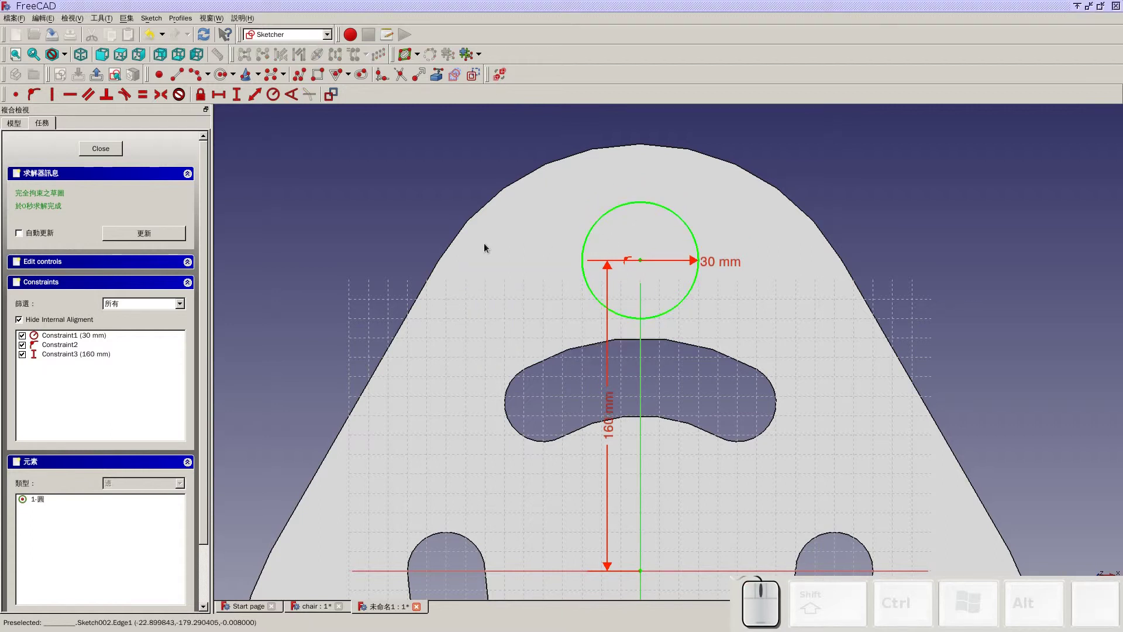
pyautogui.moveTo(612, 429); pyautogui.dragTo(509, 414)
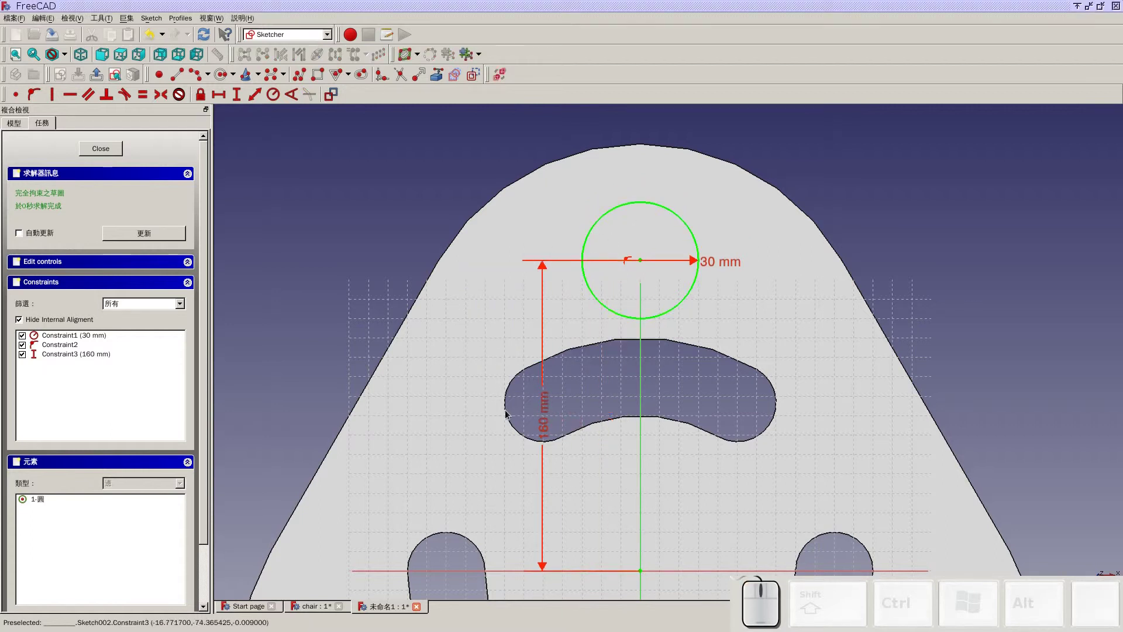
# - Pad the circle into a cylindrical leg projecting from the seat's underside
pyautogui.click(118, 148)
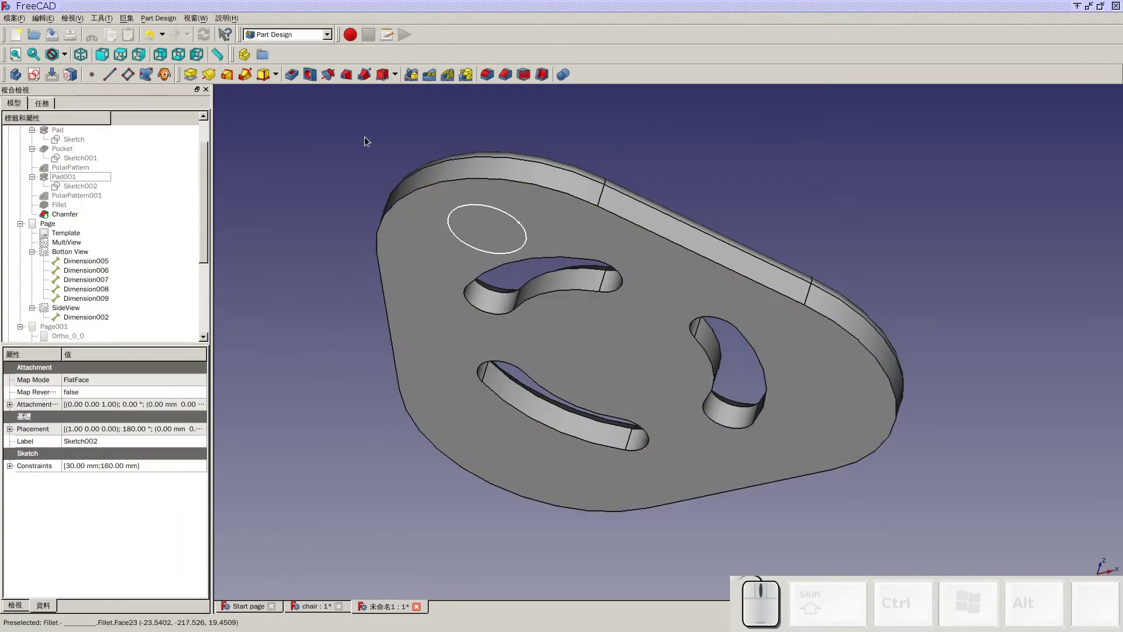
pyautogui.click(192, 76)
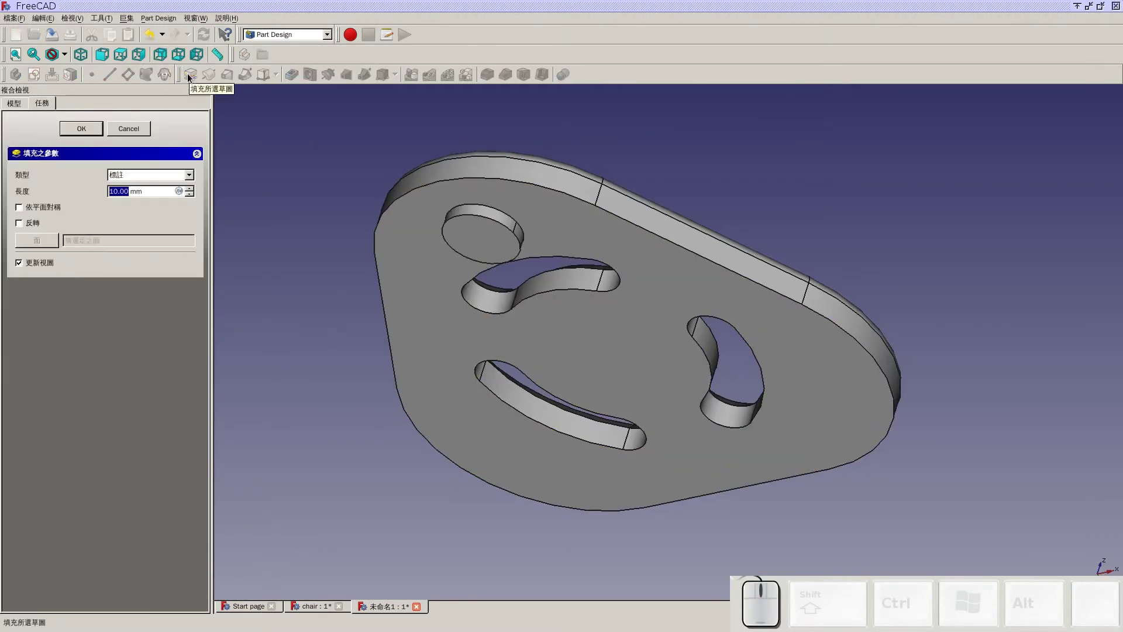
pyautogui.press('Return')
pyautogui.moveTo(576, 168); pyautogui.dragTo(487, 227)
pyautogui.moveTo(205, 227); pyautogui.dragTo(147, 335)
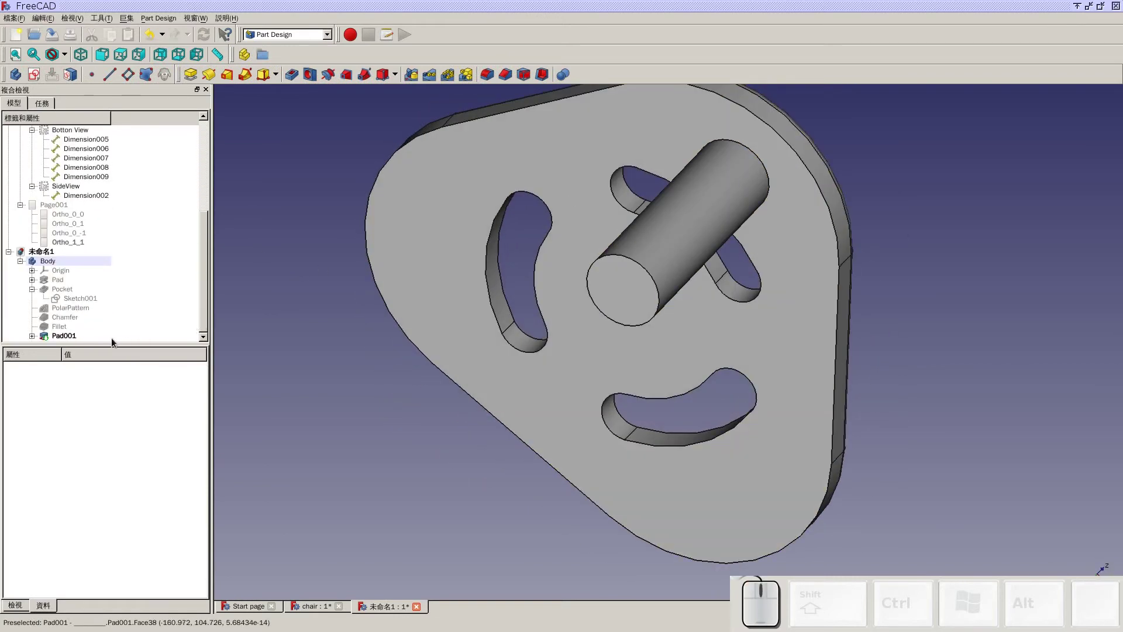
# - Polar-pattern the leg Pad001 with 3 occurrences and fit the three-legged stool in an isometric view
pyautogui.click(75, 336)
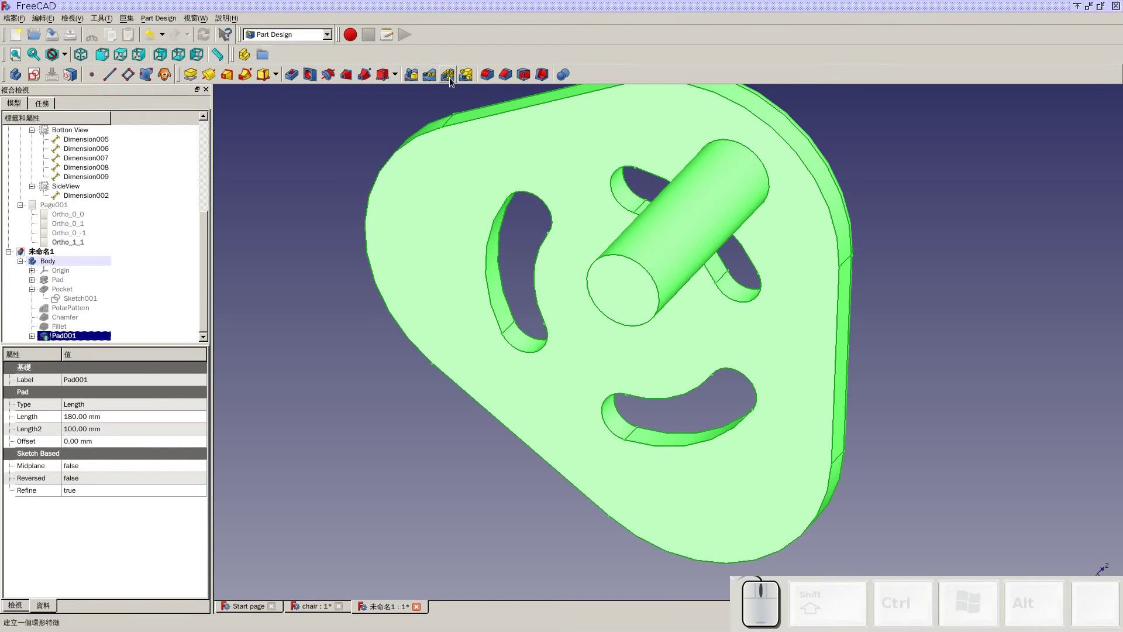
pyautogui.click(454, 80)
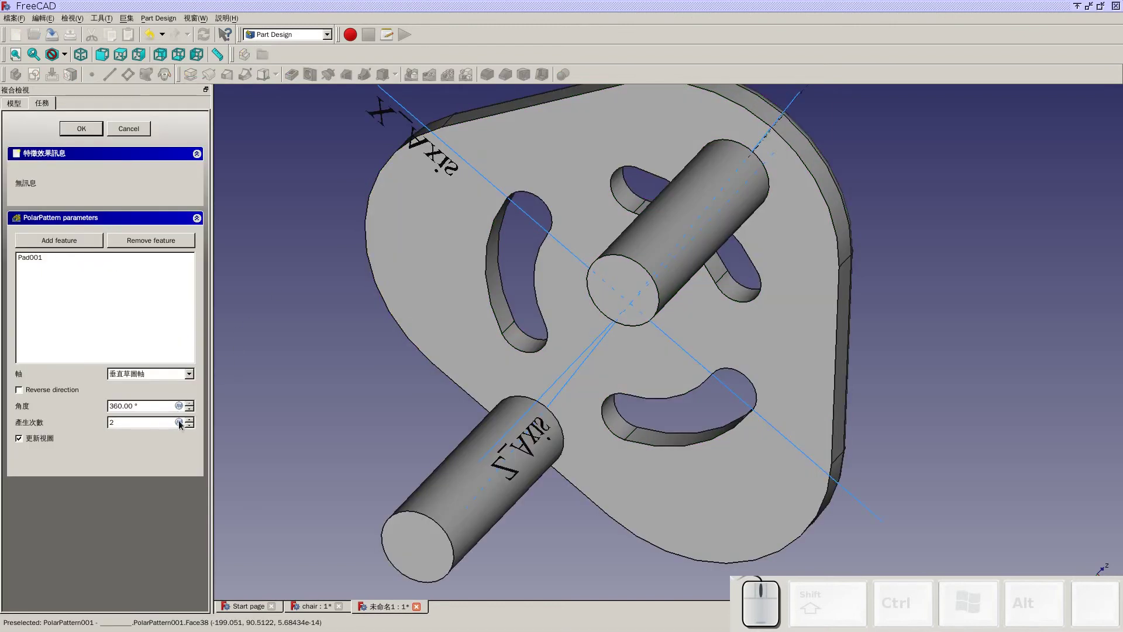
pyautogui.click(196, 422)
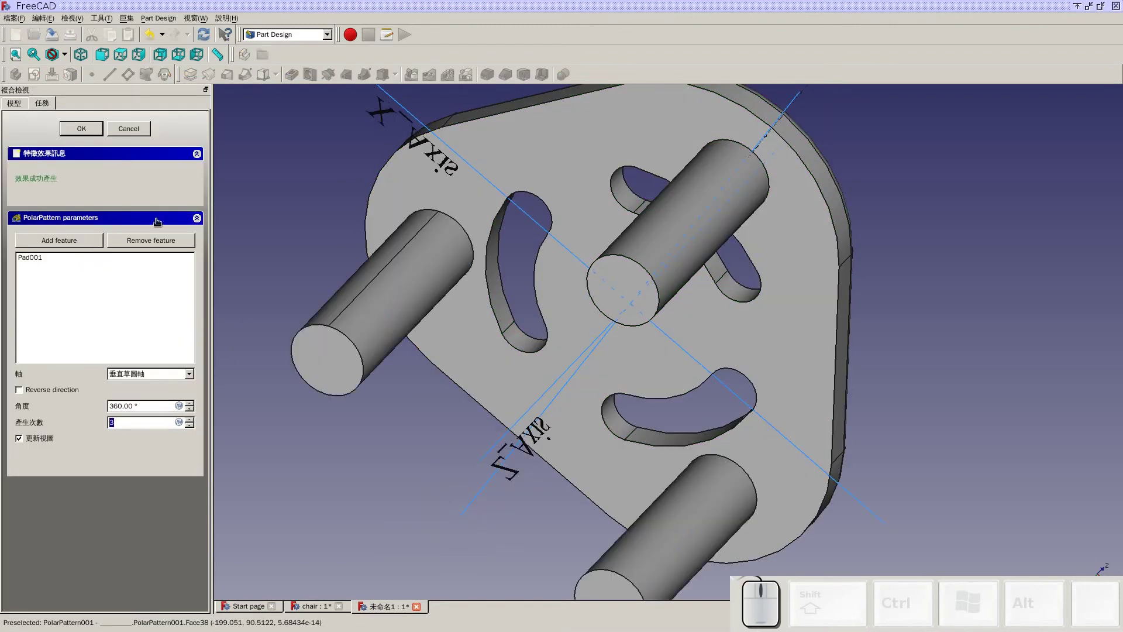
pyautogui.click(95, 135)
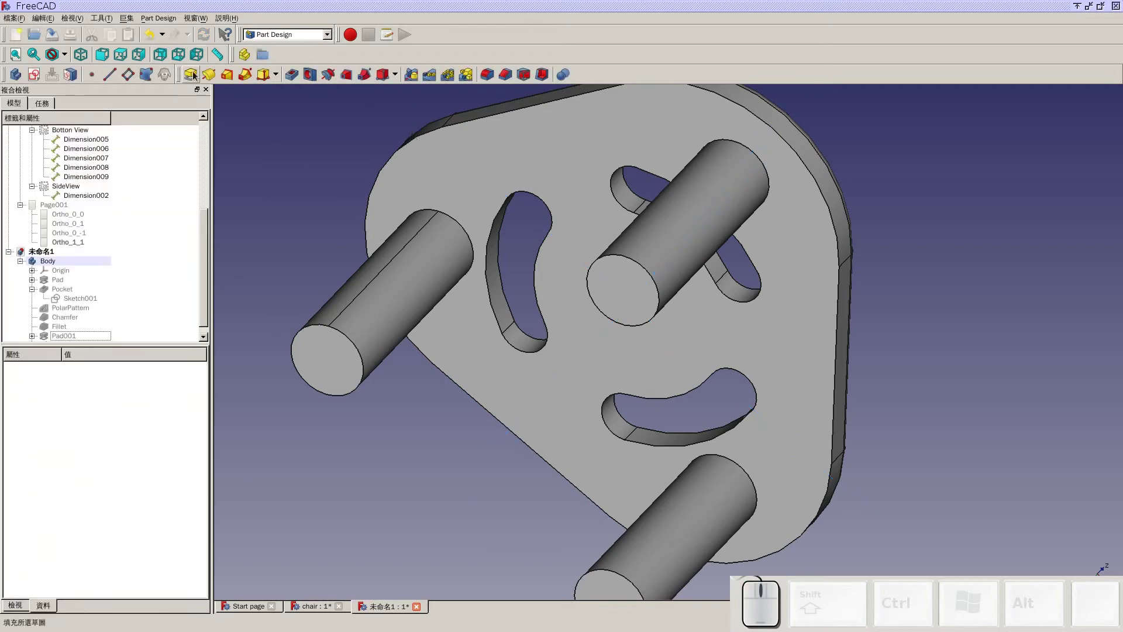
pyautogui.click(88, 59)
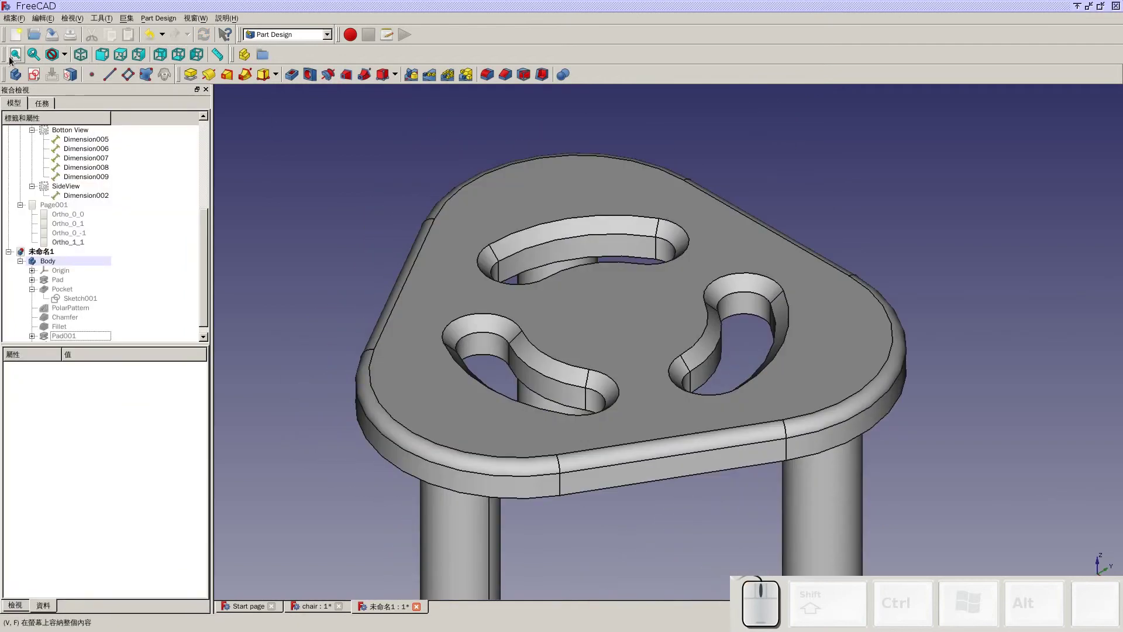
pyautogui.click(16, 60)
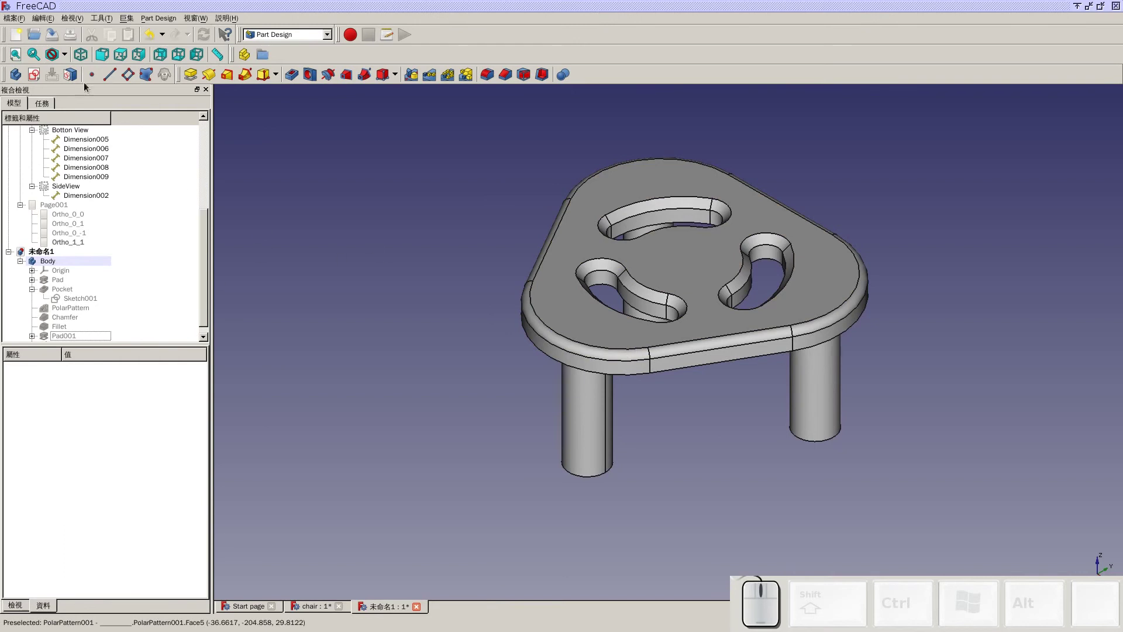
# - Save the stool as 'chair' in the 3d_2019 folder
pyautogui.click(57, 38)
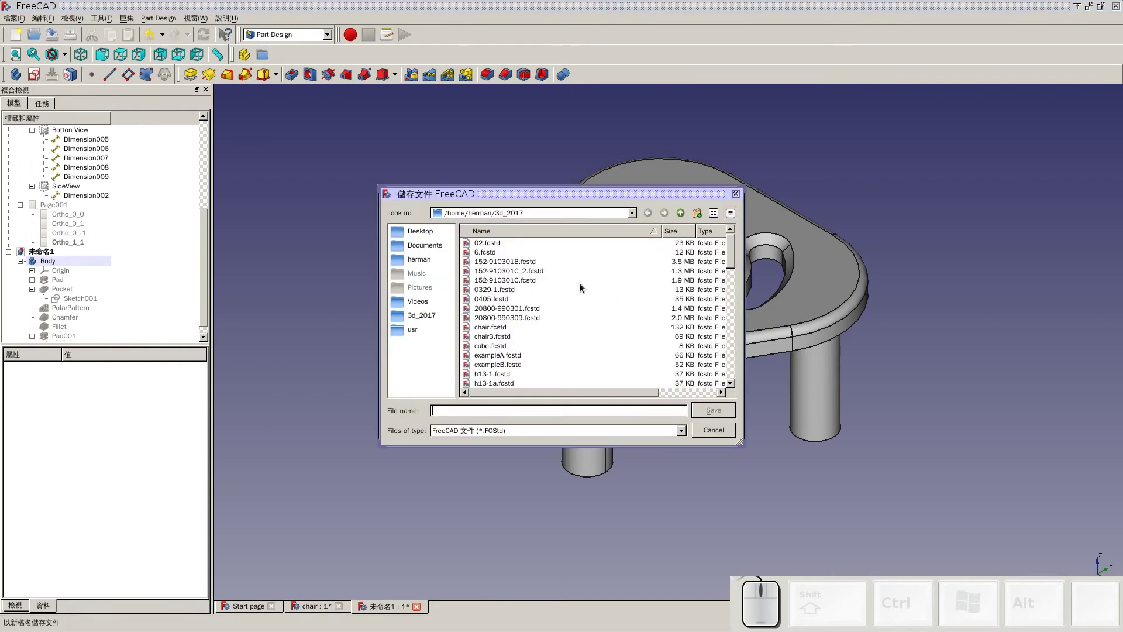
pyautogui.click(678, 212)
pyautogui.click(504, 302)
pyautogui.click(538, 405)
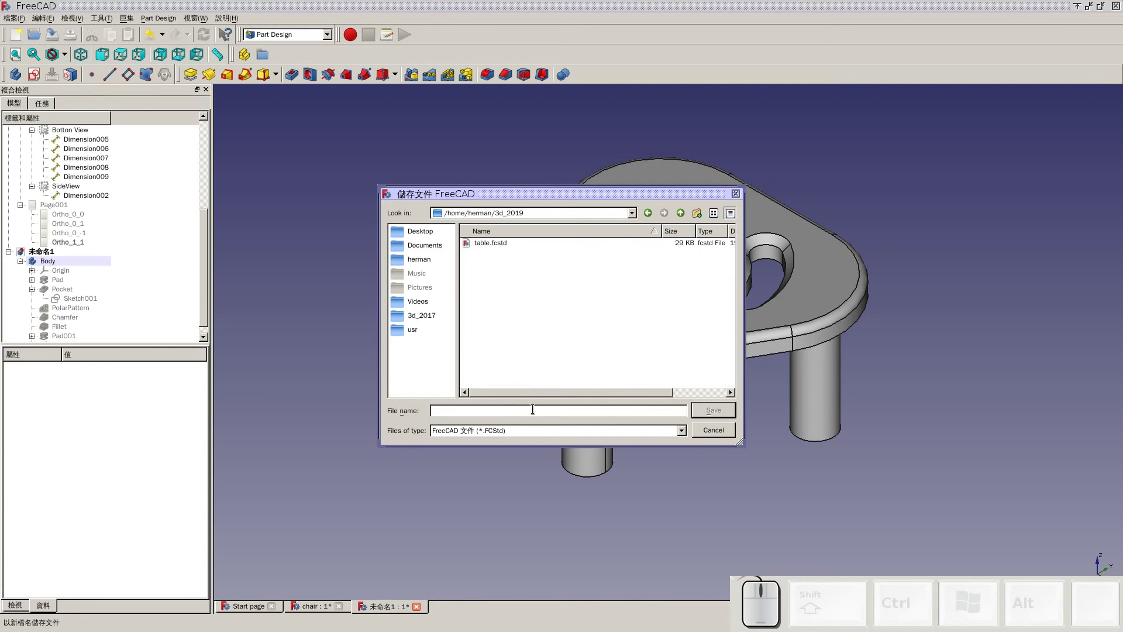
pyautogui.press('Return')
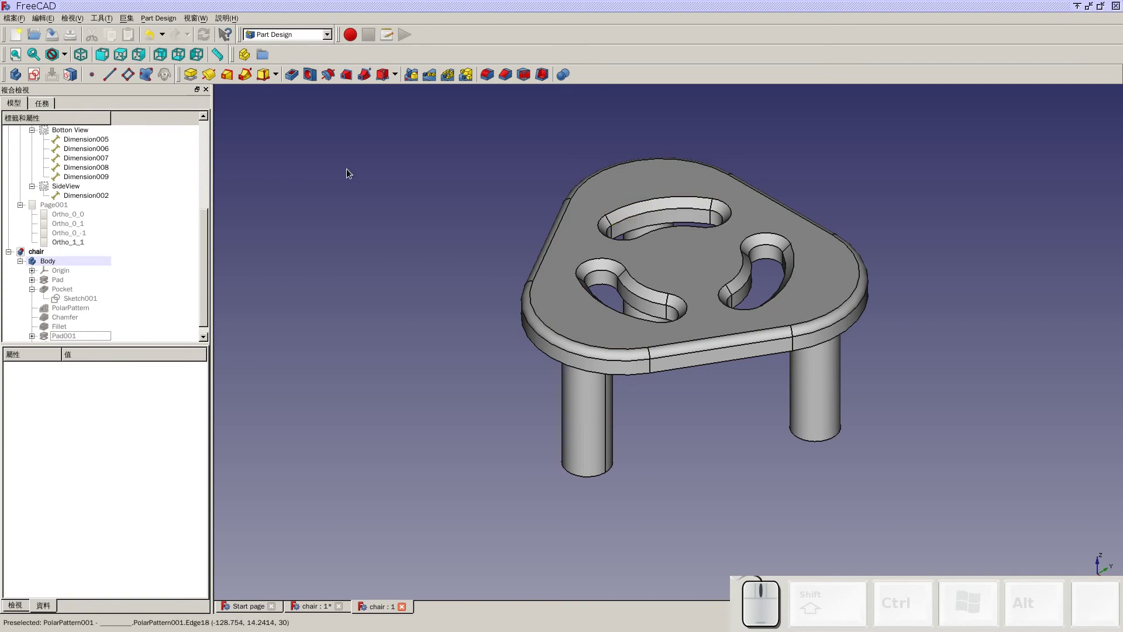